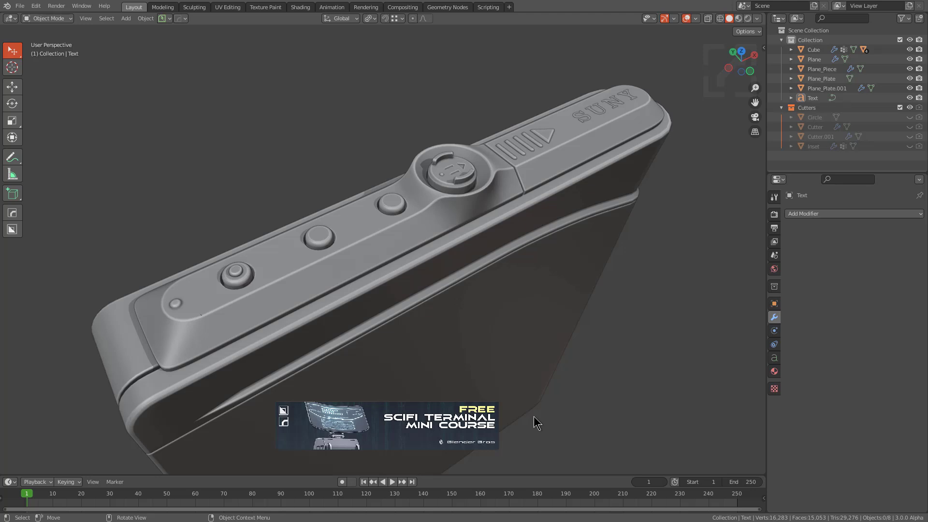
# Step: Start a new General file with only the default cube and make the BoxCutter tool active
pyautogui.click(534, 418)
pyautogui.press('Up')
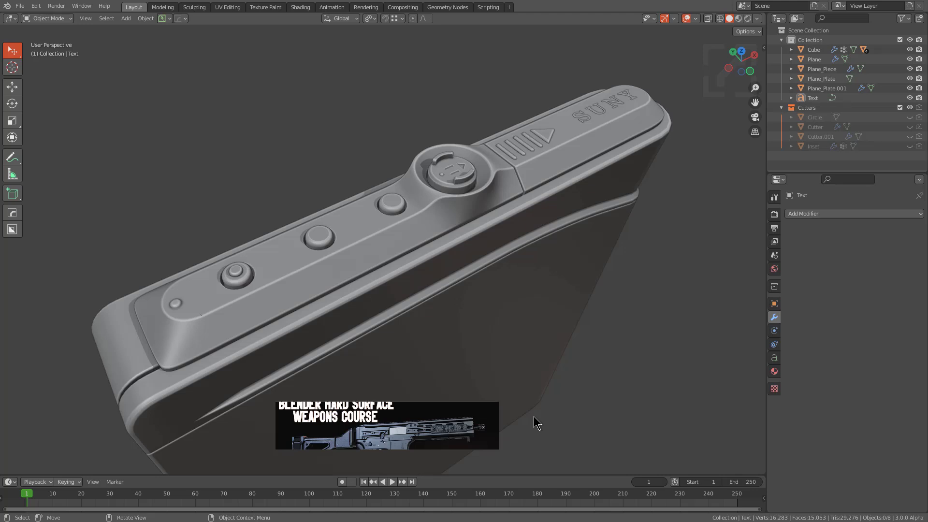
pyautogui.press('Up')
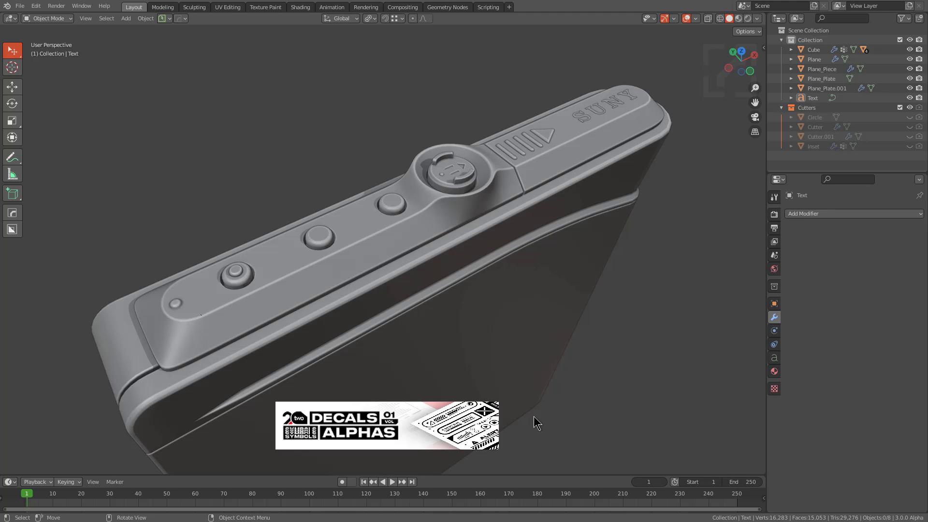
pyautogui.press('Up')
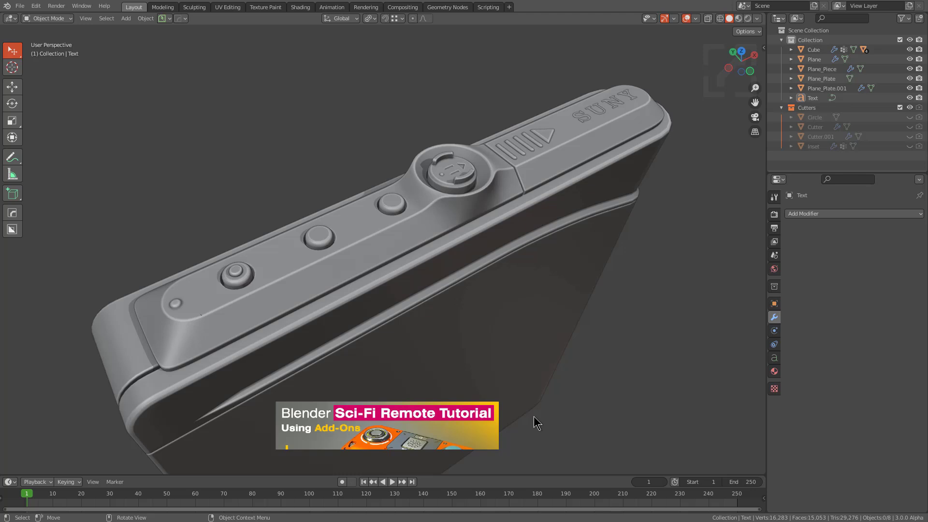
pyautogui.press('Up')
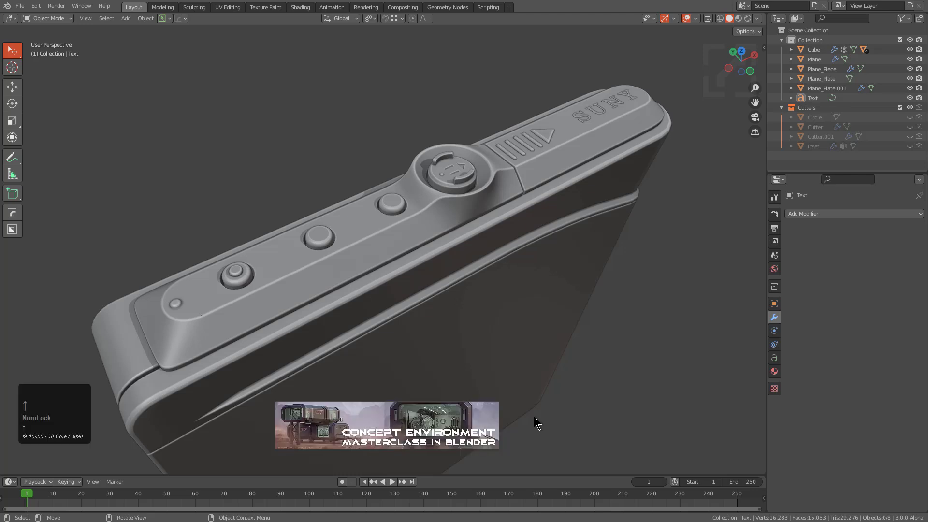
pyautogui.press('Up')
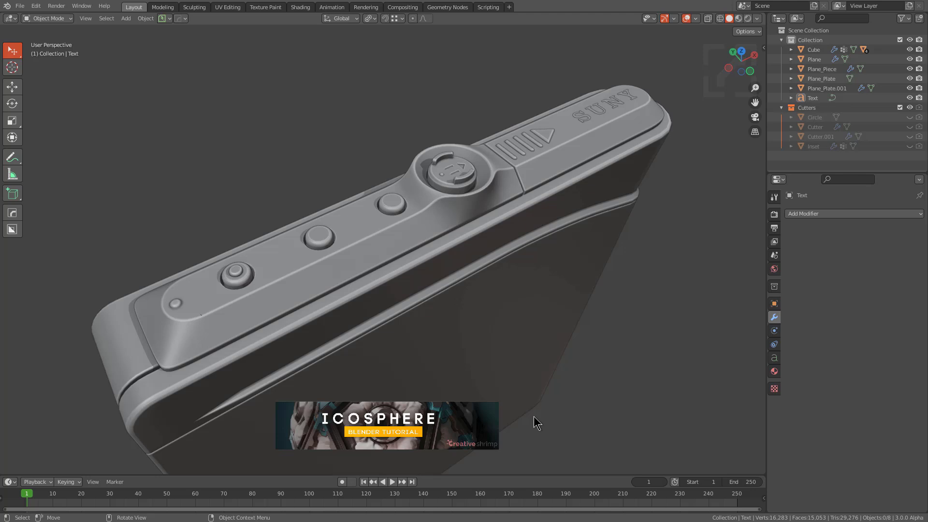
pyautogui.press('Down')
pyautogui.press('Down')
pyautogui.press('Up')
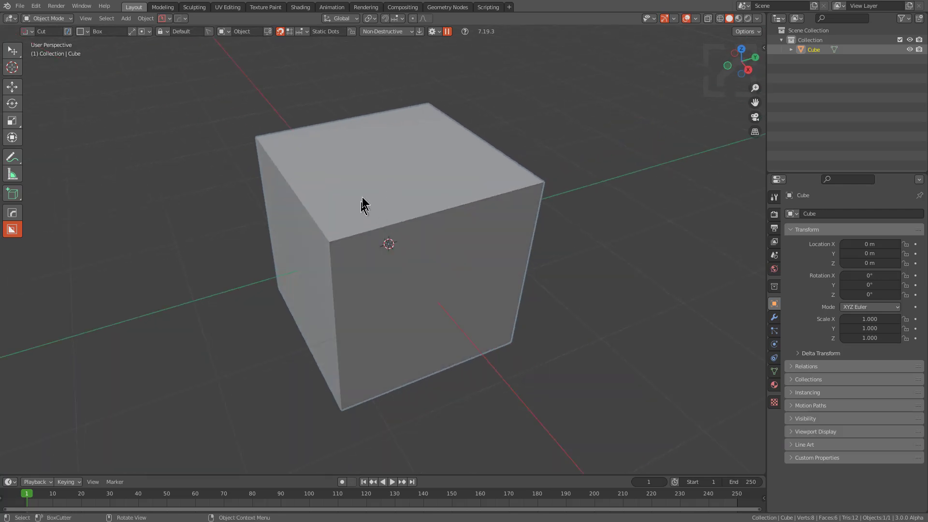
# Step: Drag a BoxCutter box across the cube to carve a non-destructive notch through it
pyautogui.moveTo(396, 166); pyautogui.dragTo(535, 407)
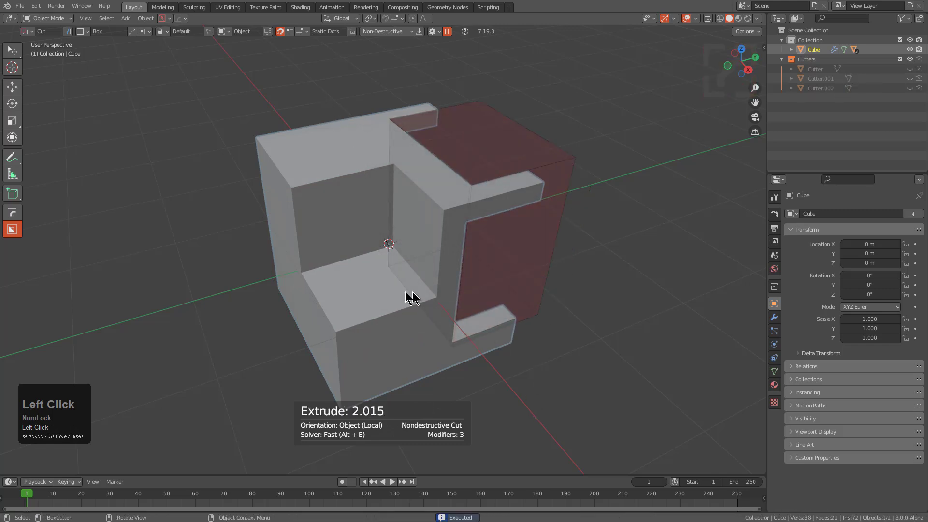
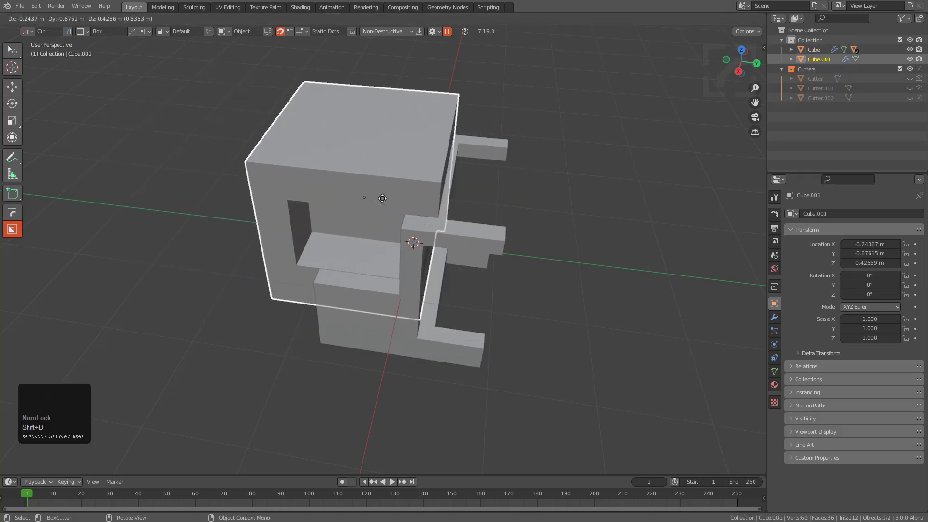
# Step: Copy the cut cube with its own unique cutters via Shift+Uniquify and place it along Y beside the original
pyautogui.rightClick(398, 195)
pyautogui.press('x')
pyautogui.click(419, 196)
pyautogui.press('q')
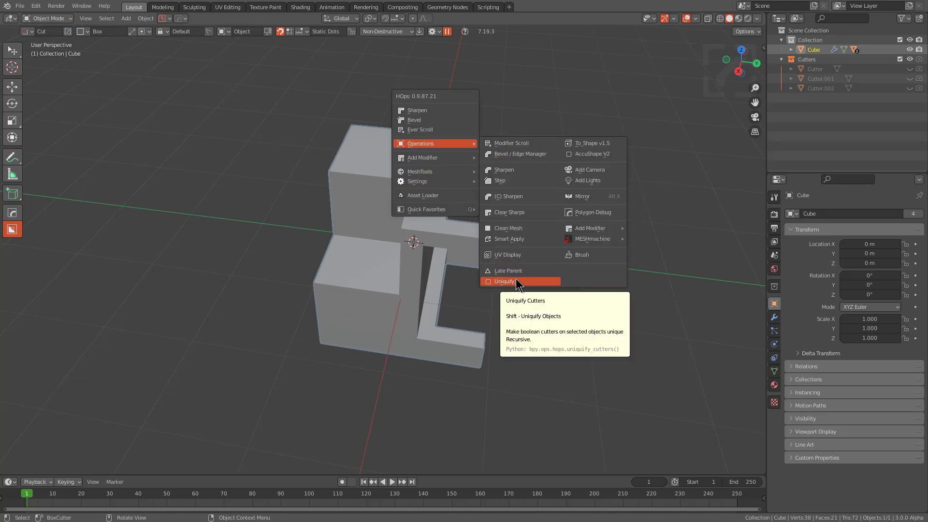
pyautogui.press('shift+q')
pyautogui.click(517, 280)
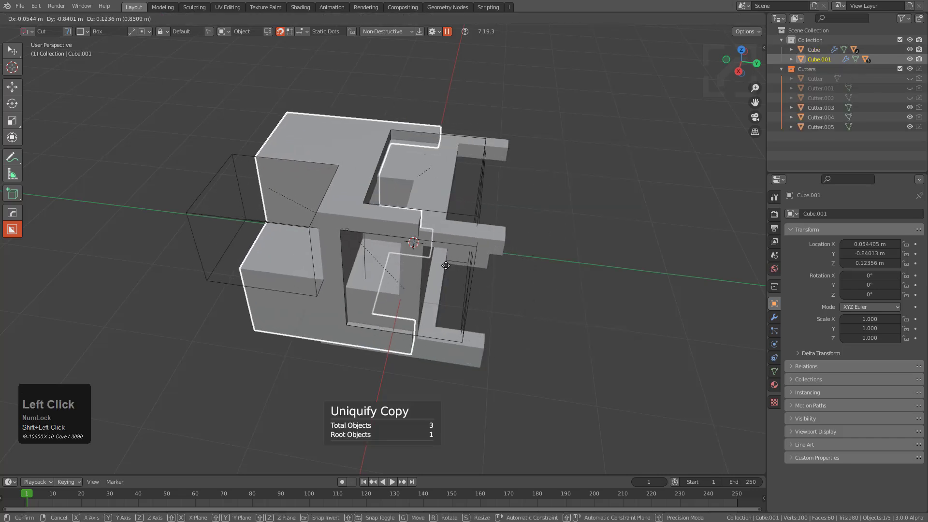
pyautogui.press('x')
pyautogui.press('y')
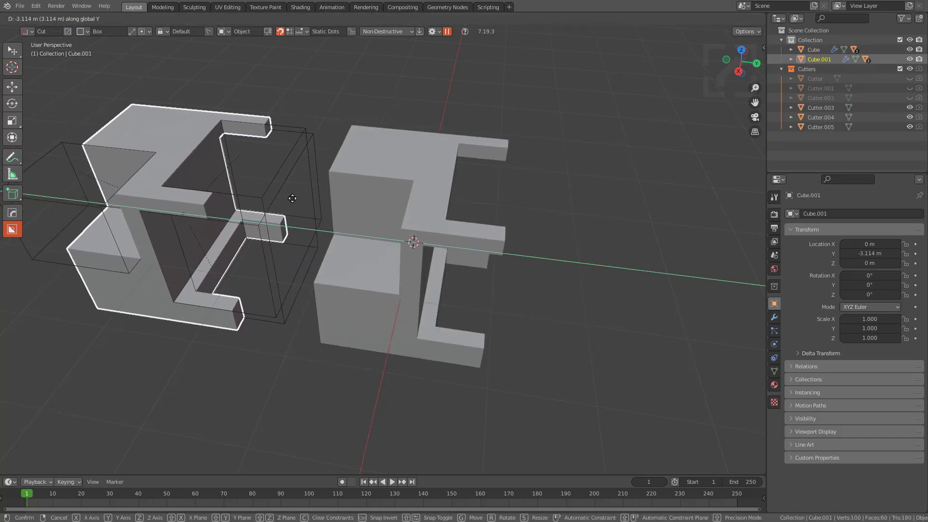
pyautogui.click(295, 200)
# Step: Look over both cubes, briefly grabbing each and cancelling the move
pyautogui.middleClick(318, 217)
pyautogui.press('alt+a')
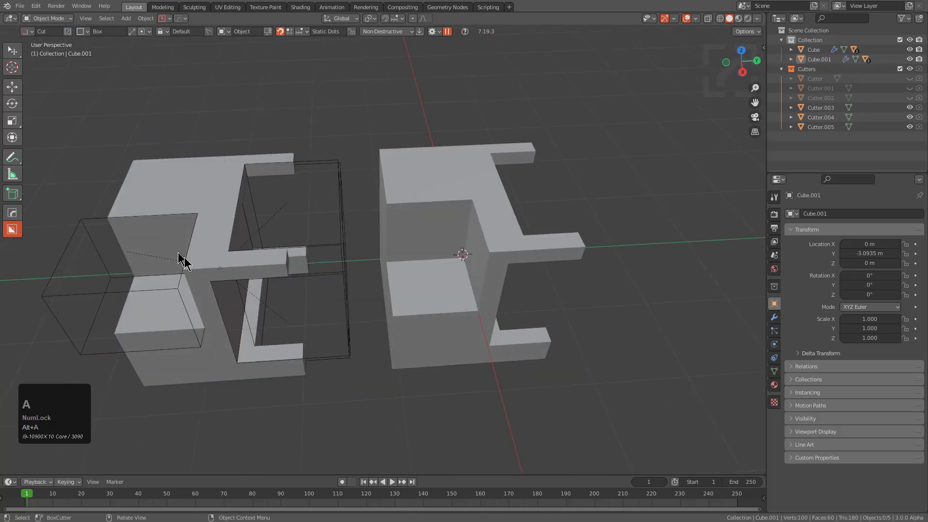
pyautogui.press('1')
pyautogui.middleClick(339, 189)
pyautogui.doubleClick(205, 211)
pyautogui.press('g')
pyautogui.rightClick(247, 191)
pyautogui.click(429, 217)
pyautogui.press('g')
pyautogui.rightClick(465, 204)
pyautogui.middleClick(427, 230)
pyautogui.middleClick(411, 236)
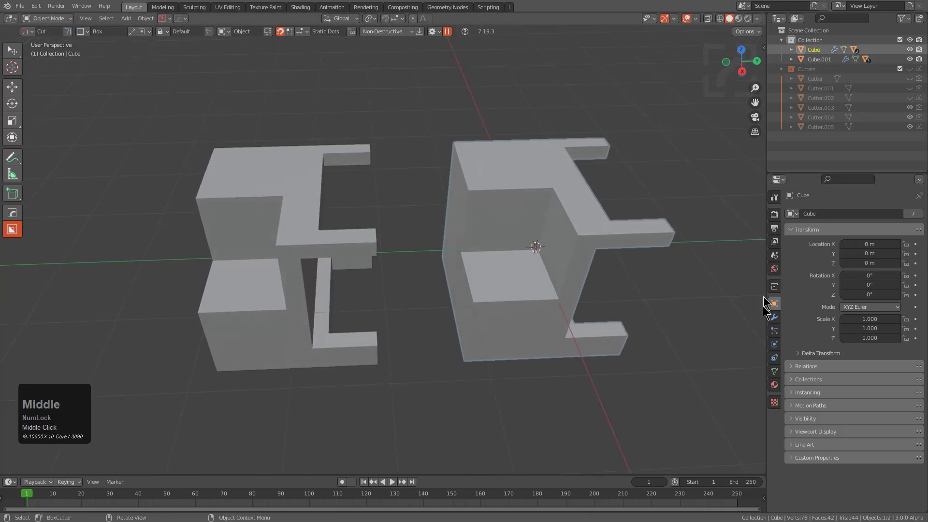
# Step: Review the original cube's three Boolean modifiers in the Properties panel
pyautogui.click(772, 321)
pyautogui.middleClick(538, 289)
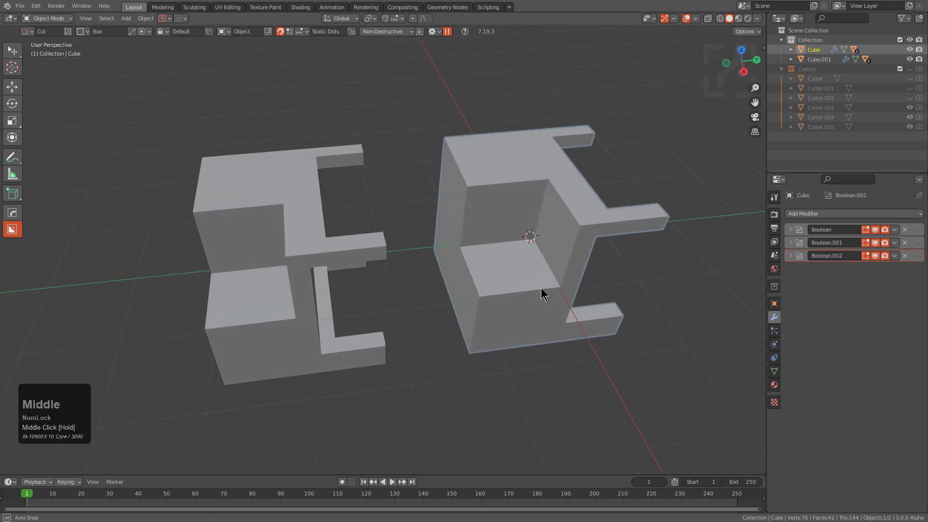
pyautogui.press('alt+a')
pyautogui.doubleClick(530, 240)
pyautogui.middleClick(530, 241)
pyautogui.middleClick(533, 243)
pyautogui.scroll(3)
pyautogui.middleClick(537, 244)
pyautogui.scroll(-3)
pyautogui.click(148, 20)
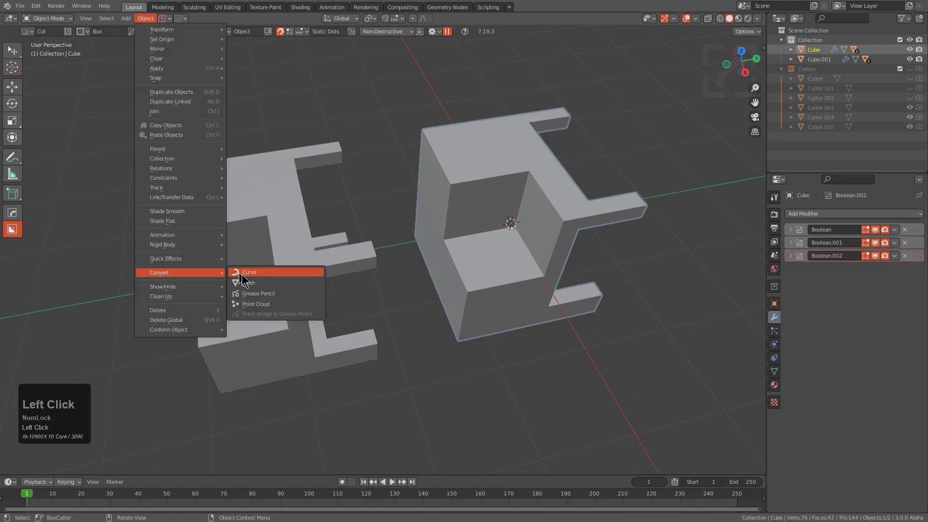
# Step: Convert the cut cube to Grease Pencil with Thickness 5, Export Faces on, Keep Original off, adjusting the threshold angle
pyautogui.click(264, 295)
pyautogui.middleClick(527, 253)
pyautogui.scroll(3)
pyautogui.moveTo(486, 250); pyautogui.dragTo(488, 264)
pyautogui.press('F9')
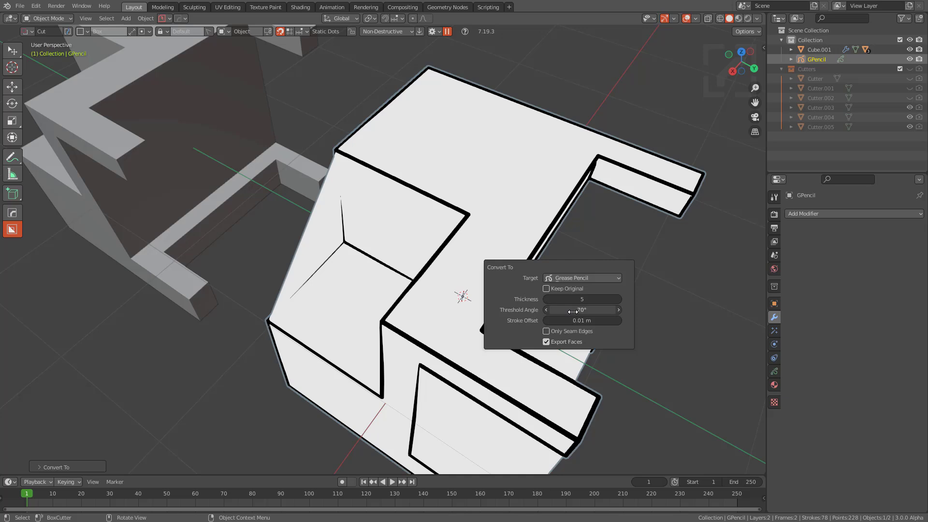
# Step: Orbit around the black-outlined grease pencil drawing to inspect it from several sides
pyautogui.middleClick(406, 272)
pyautogui.scroll(3)
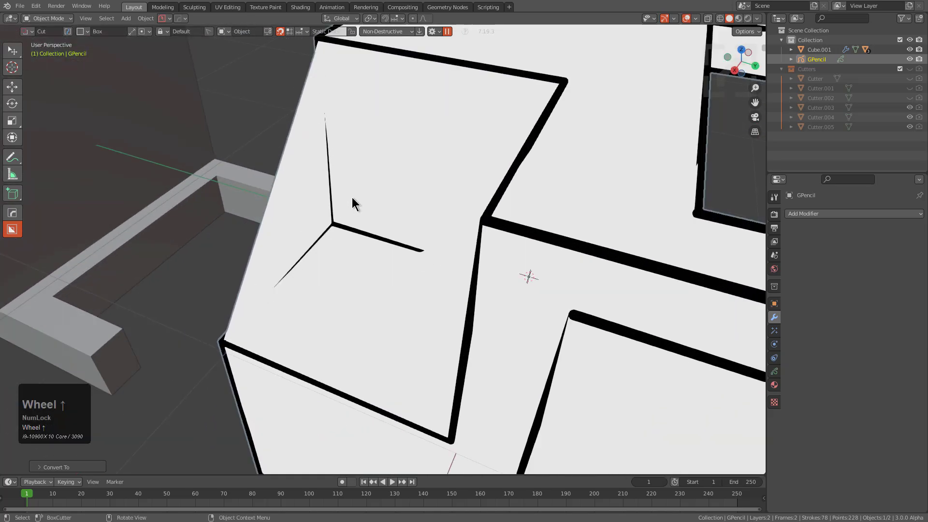
pyautogui.middleClick(324, 149)
pyautogui.middleClick(441, 133)
pyautogui.scroll(-3)
pyautogui.moveTo(352, 243); pyautogui.dragTo(202, 296)
pyautogui.scroll(-3)
pyautogui.moveTo(255, 262); pyautogui.dragTo(436, 247)
pyautogui.scroll(3)
pyautogui.moveTo(452, 242); pyautogui.dragTo(237, 226)
pyautogui.scroll(-3)
pyautogui.moveTo(388, 272); pyautogui.dragTo(477, 251)
# Step: Undo the conversion and add a Triangulate modifier to the cut cube from the HardOps Q menu
pyautogui.press('ctrl+z')
pyautogui.middleClick(455, 273)
pyautogui.press('q')
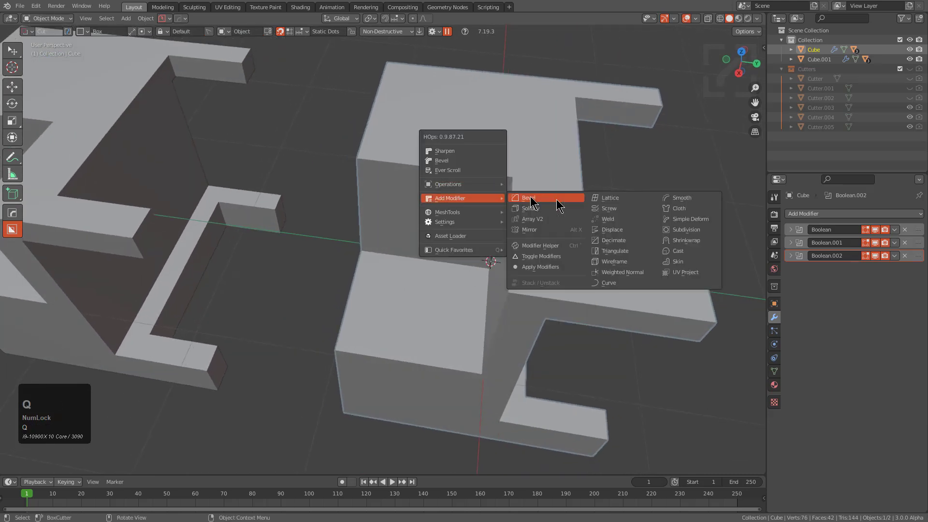
pyautogui.click(622, 251)
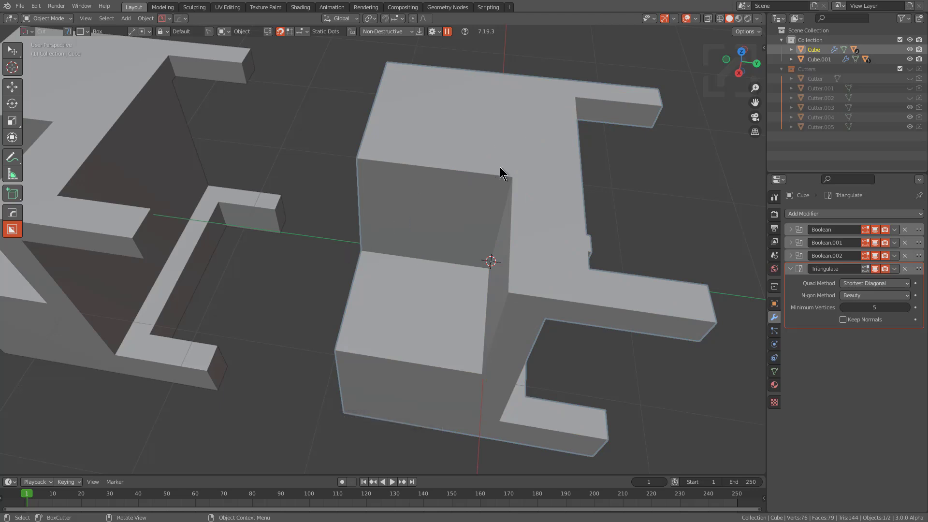
pyautogui.click(518, 196)
pyautogui.moveTo(484, 196); pyautogui.dragTo(349, 151)
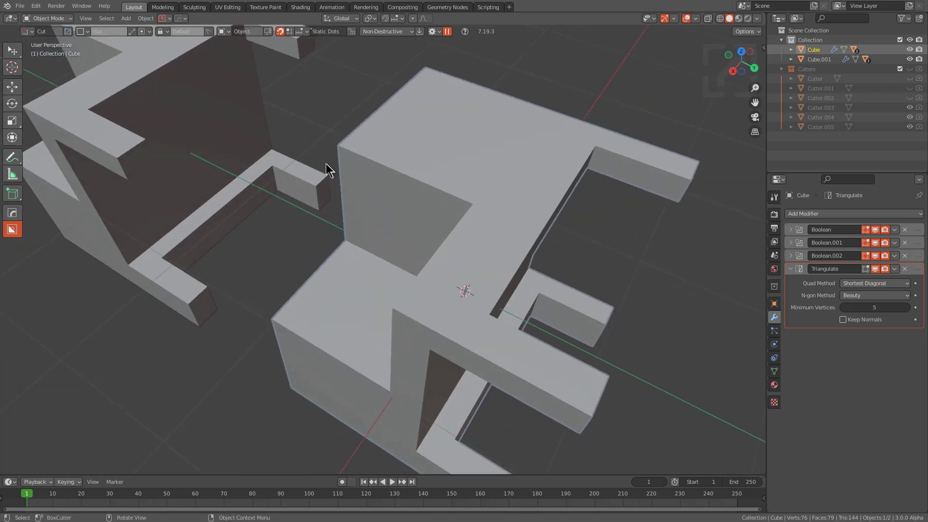
# Step: Convert the triangulated cube to Grease Pencil so every triangle is outlined, and inspect the result
pyautogui.click(141, 17)
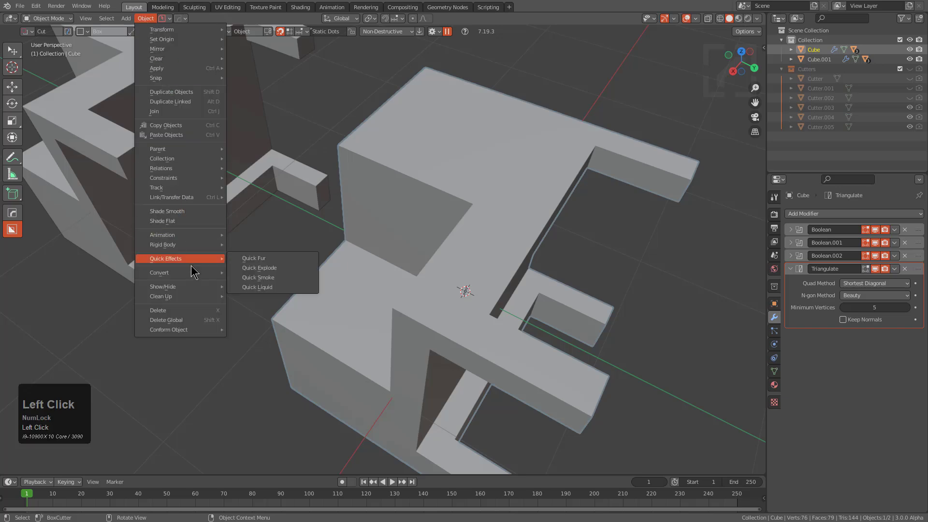
pyautogui.click(257, 298)
pyautogui.moveTo(441, 250); pyautogui.dragTo(537, 253)
pyautogui.scroll(-3)
pyautogui.middleClick(459, 260)
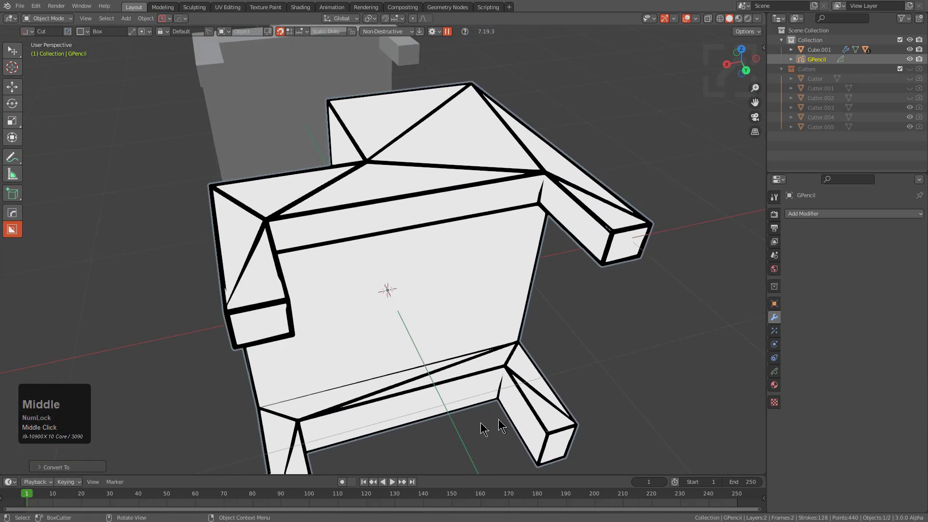
pyautogui.moveTo(190, 210); pyautogui.dragTo(362, 258)
pyautogui.scroll(-3)
pyautogui.middleClick(372, 249)
pyautogui.middleClick(423, 265)
pyautogui.scroll(-3)
pyautogui.press('alt+a')
# Step: Select Cube.001 and run HardOps MeshTools To_Stroke to make a clean-outlined grease pencil copy beside the triangulated one
pyautogui.click(340, 232)
pyautogui.middleClick(346, 235)
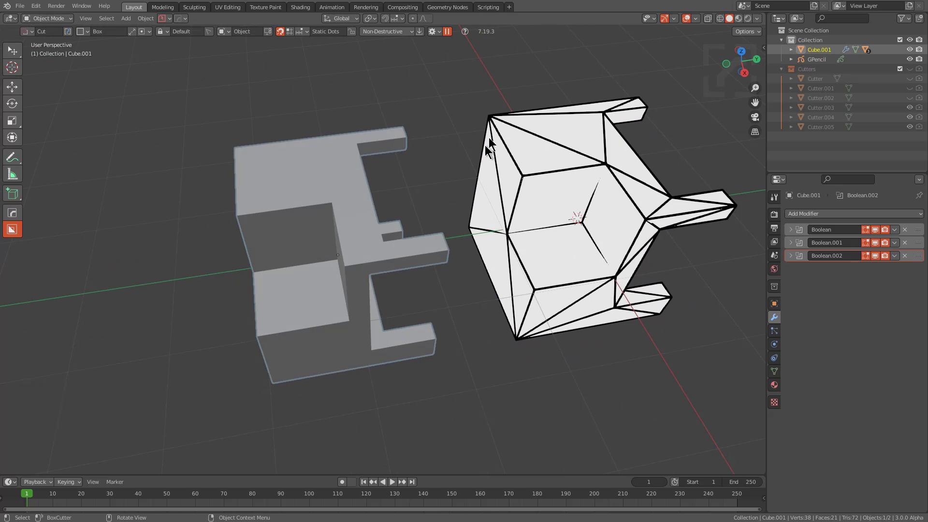
pyautogui.middleClick(393, 191)
pyautogui.press('q')
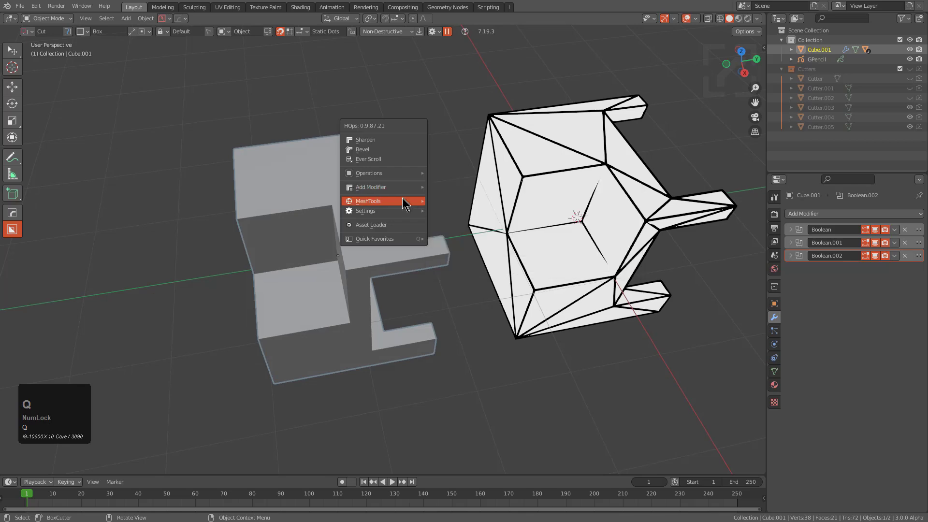
pyautogui.click(548, 326)
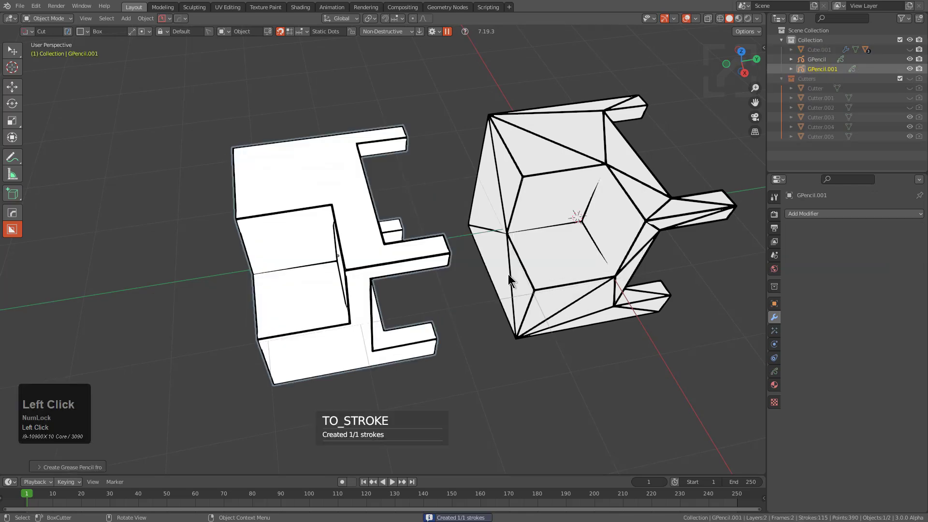
pyautogui.moveTo(506, 280); pyautogui.dragTo(371, 264)
pyautogui.scroll(-3)
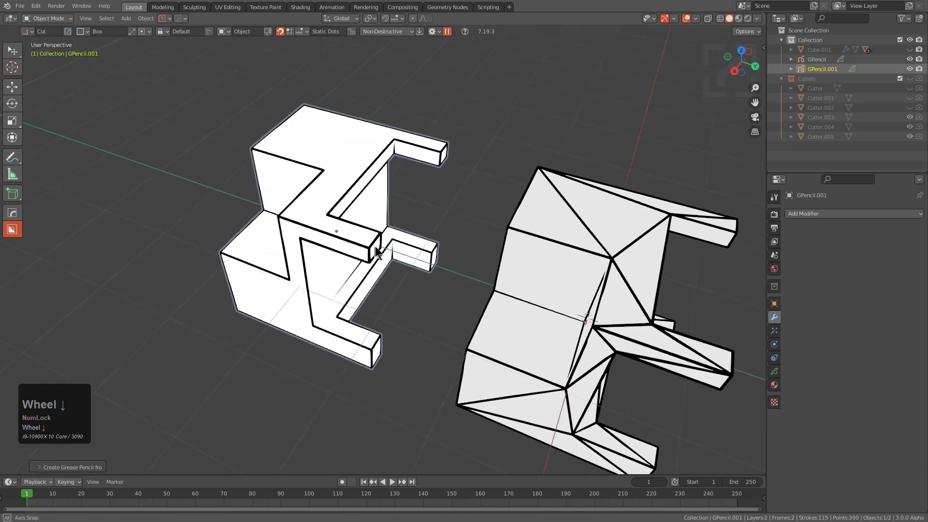
pyautogui.moveTo(455, 257); pyautogui.dragTo(357, 238)
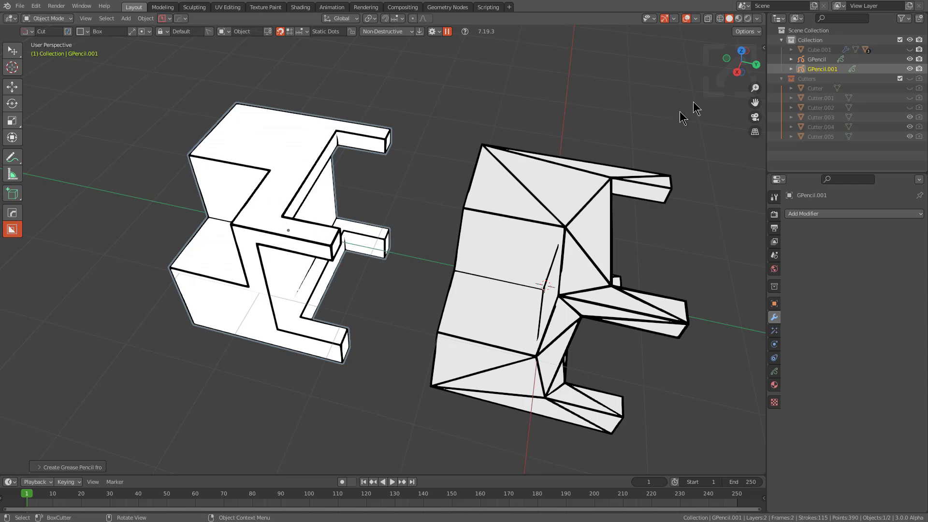
pyautogui.click(763, 18)
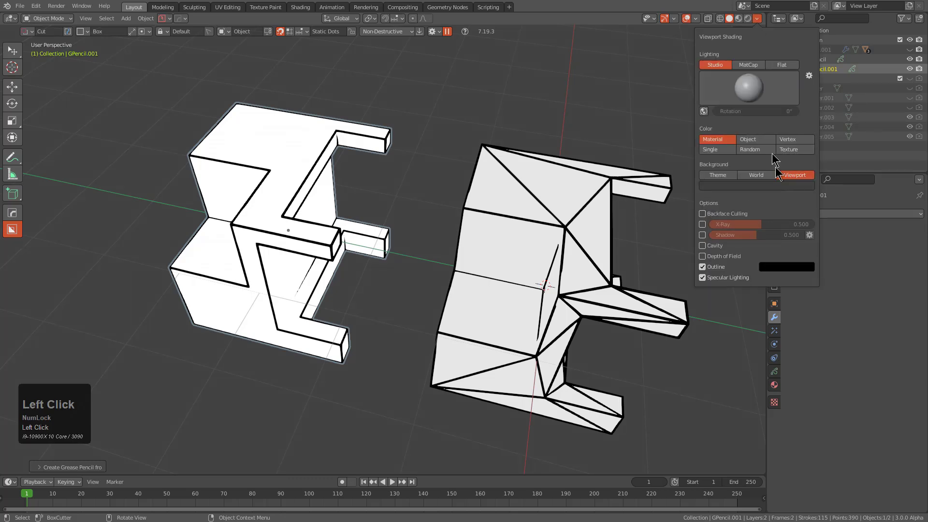
pyautogui.moveTo(785, 83); pyautogui.dragTo(756, 19)
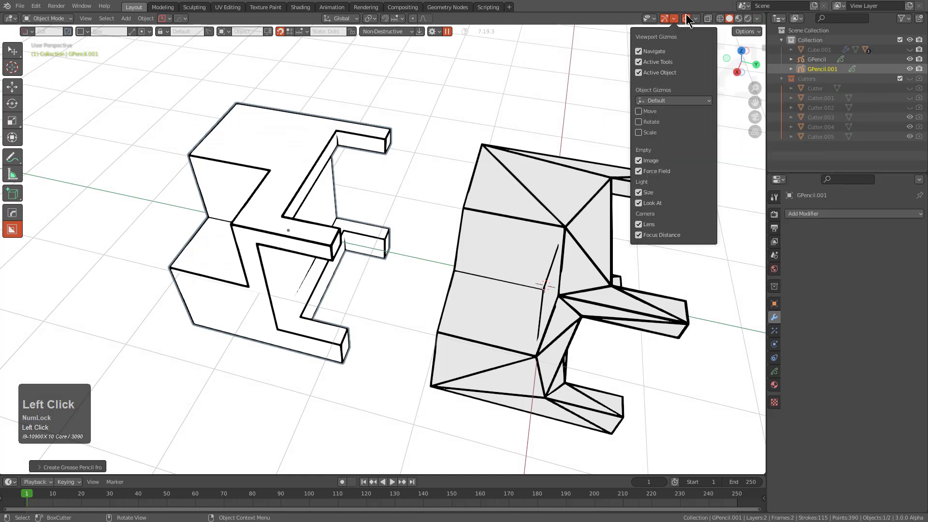
pyautogui.middleClick(559, 209)
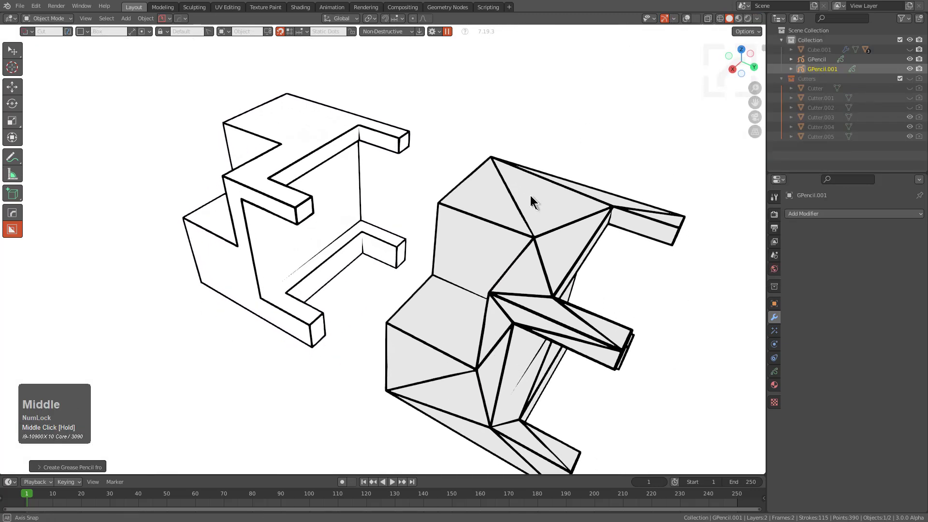
pyautogui.middleClick(549, 227)
pyautogui.middleClick(360, 198)
pyautogui.scroll(3)
pyautogui.middleClick(424, 259)
pyautogui.scroll(3)
pyautogui.moveTo(431, 290); pyautogui.dragTo(391, 277)
pyautogui.scroll(-3)
pyautogui.moveTo(390, 218); pyautogui.dragTo(473, 287)
pyautogui.scroll(-3)
pyautogui.middleClick(376, 229)
pyautogui.scroll(3)
pyautogui.scroll(-3)
pyautogui.middleClick(478, 248)
pyautogui.click(848, 213)
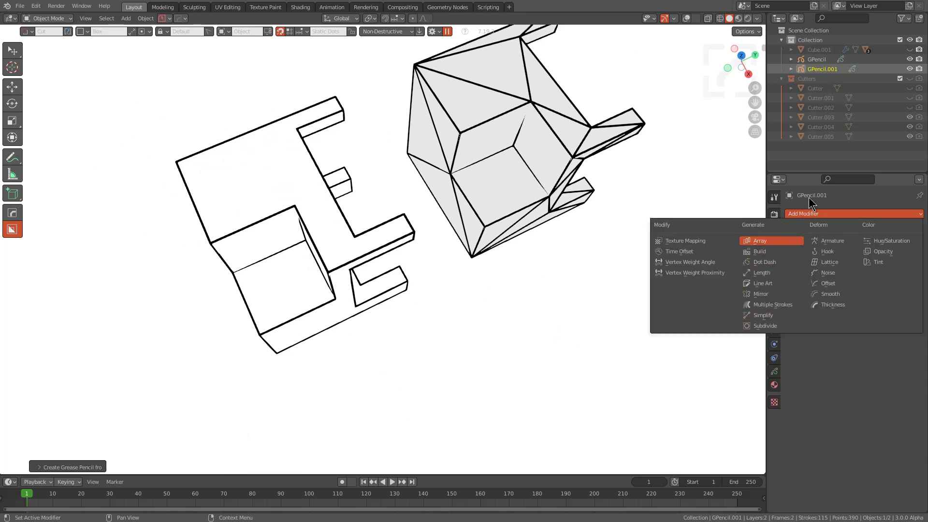
pyautogui.click(806, 213)
pyautogui.middleClick(489, 251)
pyautogui.scroll(3)
pyautogui.middleClick(519, 256)
pyautogui.scroll(-3)
pyautogui.middleClick(445, 271)
pyautogui.moveTo(448, 281); pyautogui.dragTo(472, 274)
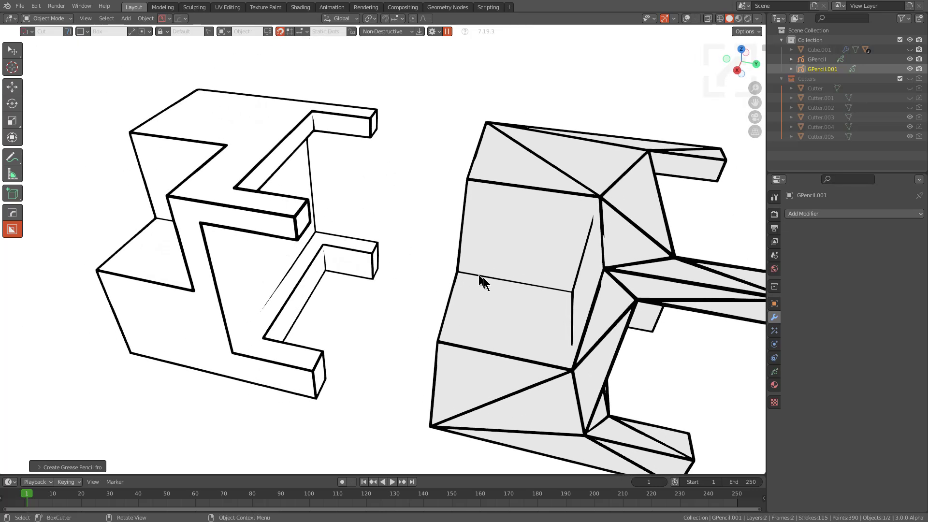
pyautogui.scroll(-3)
pyautogui.middleClick(393, 270)
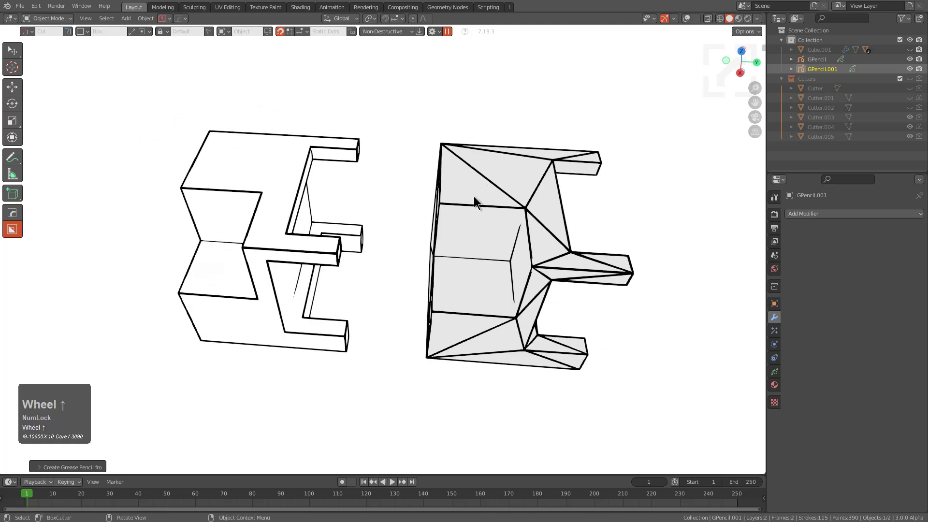
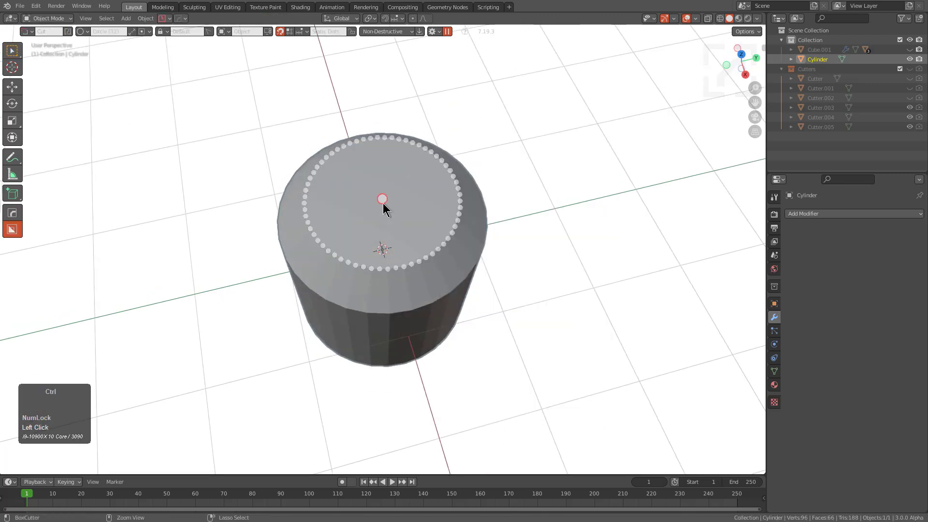
# Step: Draw a circular BoxCutter cut on the cylinder top and push it down to hollow a round hole
pyautogui.moveTo(388, 201); pyautogui.dragTo(495, 376)
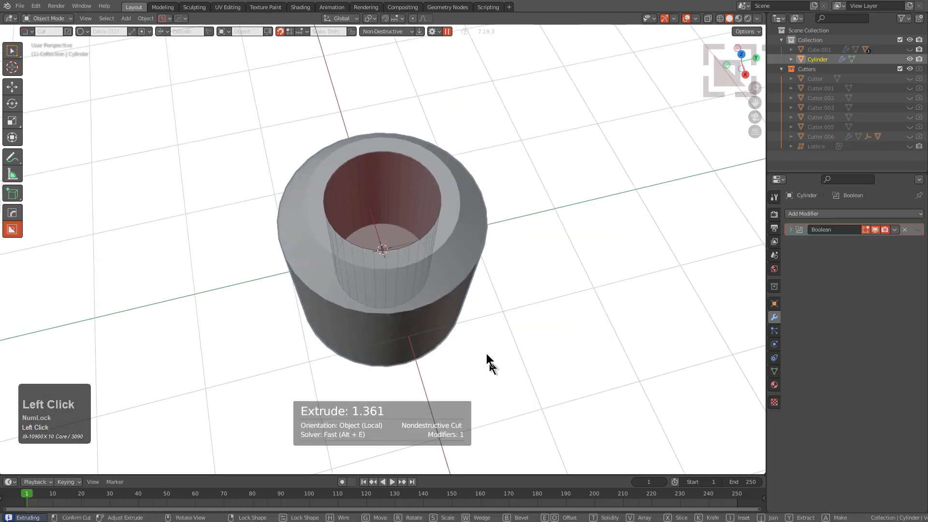
pyautogui.moveTo(437, 296); pyautogui.dragTo(422, 199)
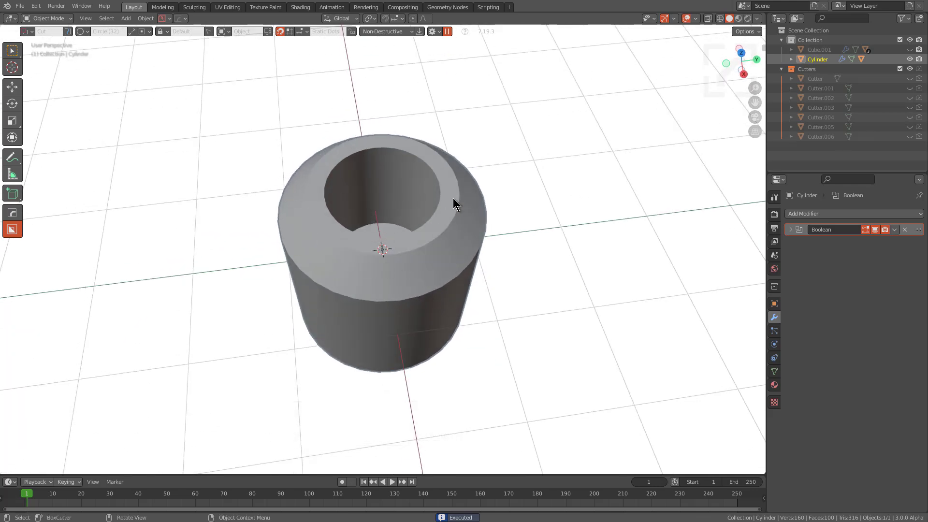
# Step: Bring up the HardOps Q operations menu for the hole-cut cylinder
pyautogui.press('q')
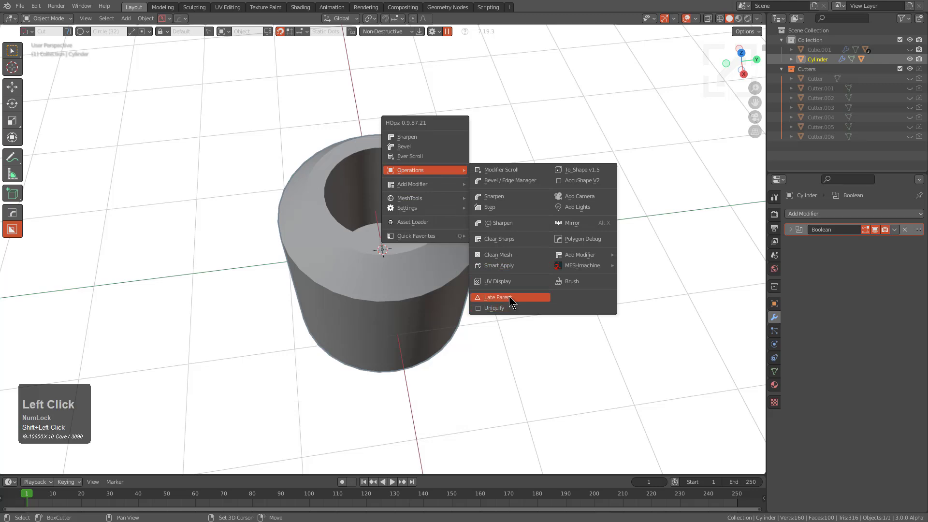
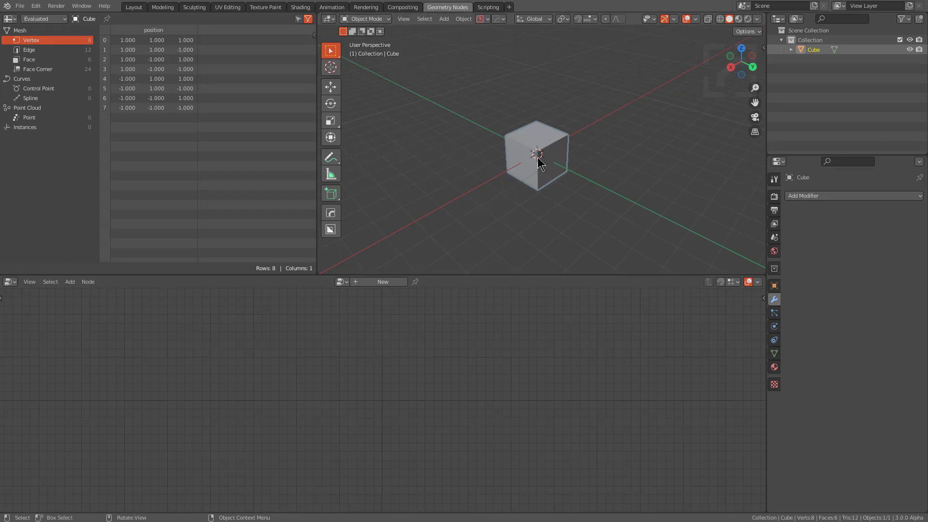
# Step: Create a new empty Geometry Nodes tree on the cube and frame the node editor
pyautogui.doubleClick(392, 286)
pyautogui.scroll(3)
pyautogui.middleClick(309, 428)
pyautogui.moveTo(451, 403); pyautogui.dragTo(264, 363)
pyautogui.moveTo(264, 363); pyautogui.dragTo(395, 379)
pyautogui.middleClick(396, 378)
pyautogui.scroll(-3)
pyautogui.press('alt+a')
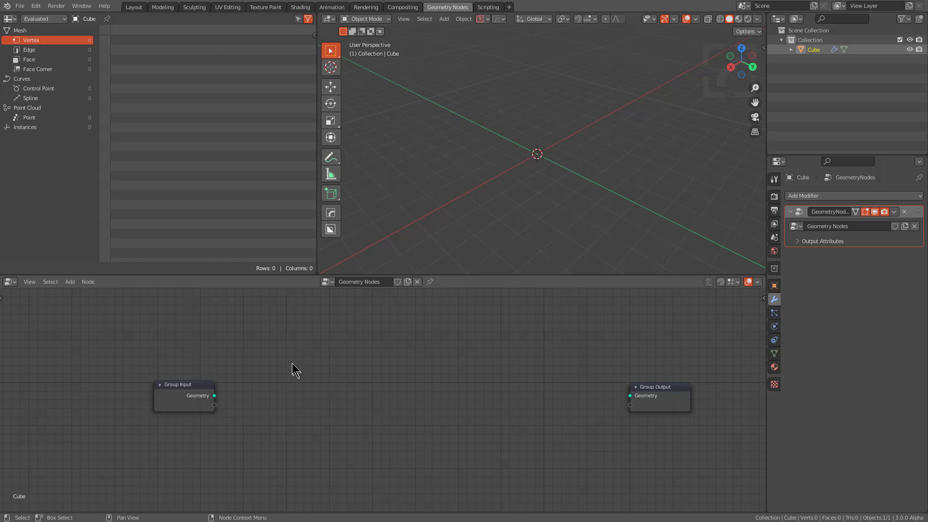
# Step: Cycle through candidate nodes with the HardOps node browser, ending on Position, and expand Filter Nodes
pyautogui.press('q')
pyautogui.click(291, 358)
pyautogui.scroll(3)
pyautogui.scroll(3)
pyautogui.scroll(3)
pyautogui.scroll(3)
pyautogui.scroll(3)
pyautogui.scroll(3)
pyautogui.scroll(3)
pyautogui.scroll(-3)
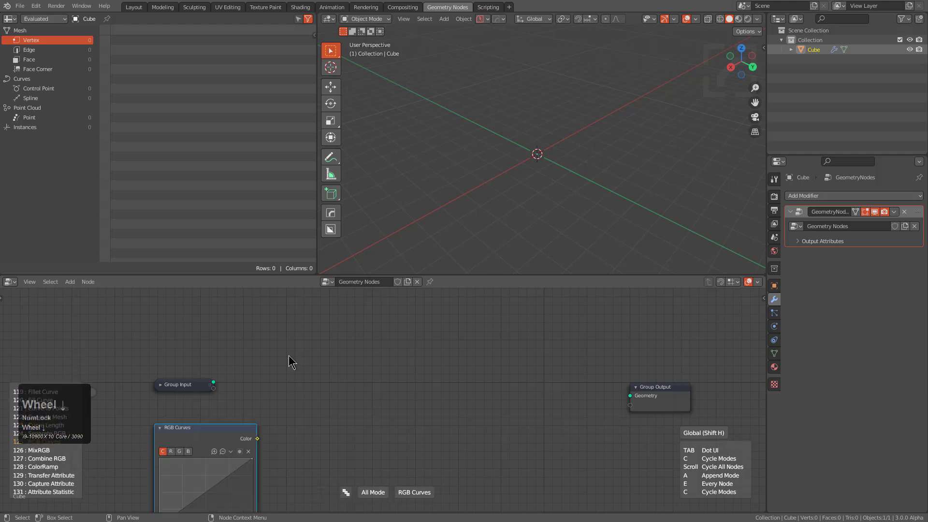
pyautogui.scroll(3)
pyautogui.scroll(-3)
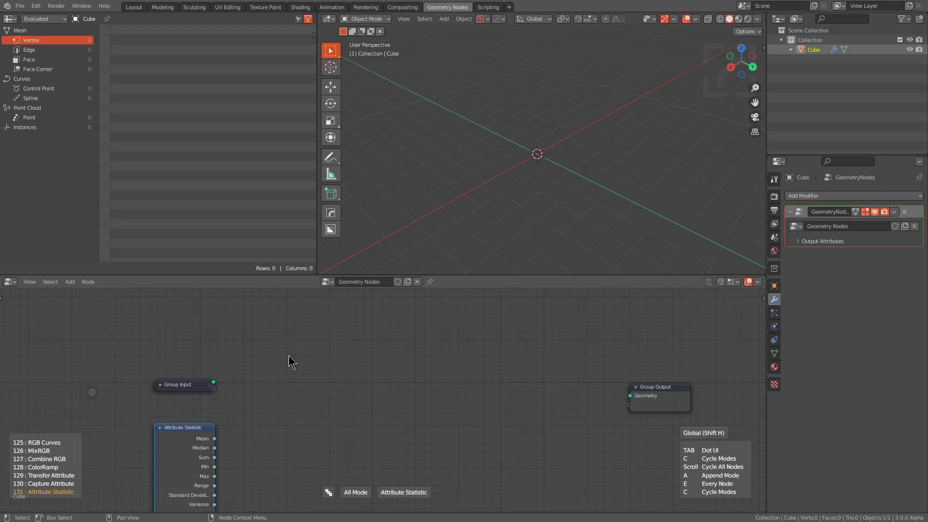
pyautogui.scroll(-3)
pyautogui.scroll(-3)
pyautogui.scroll(-3)
pyautogui.scroll(-3)
pyautogui.scroll(-3)
pyautogui.scroll(-3)
pyautogui.scroll(-3)
pyautogui.scroll(-3)
pyautogui.scroll(-3)
pyautogui.scroll(-3)
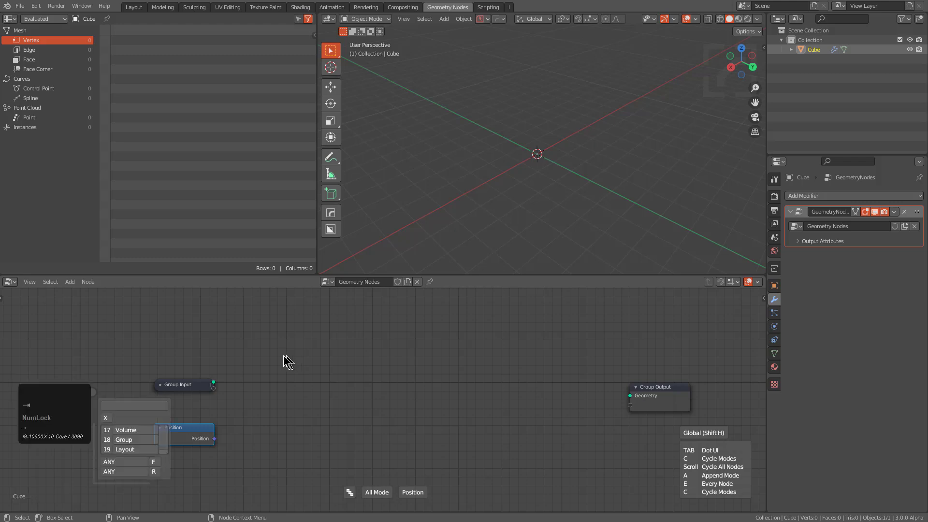
pyautogui.moveTo(124, 484); pyautogui.dragTo(132, 335)
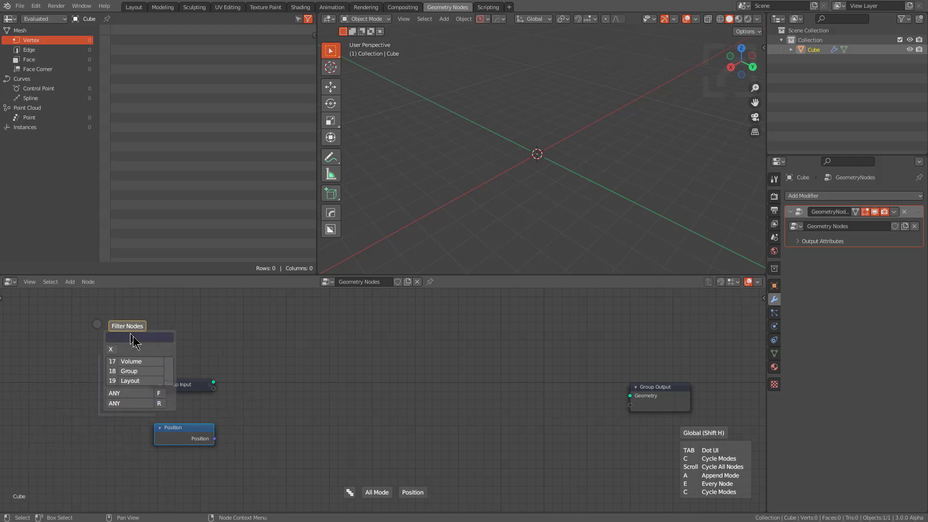
# Step: Filter the node list by 'test', then by 'string', and add a String to Curves node
pyautogui.click(139, 342)
pyautogui.write('test')
pyautogui.press('Return')
pyautogui.click(141, 343)
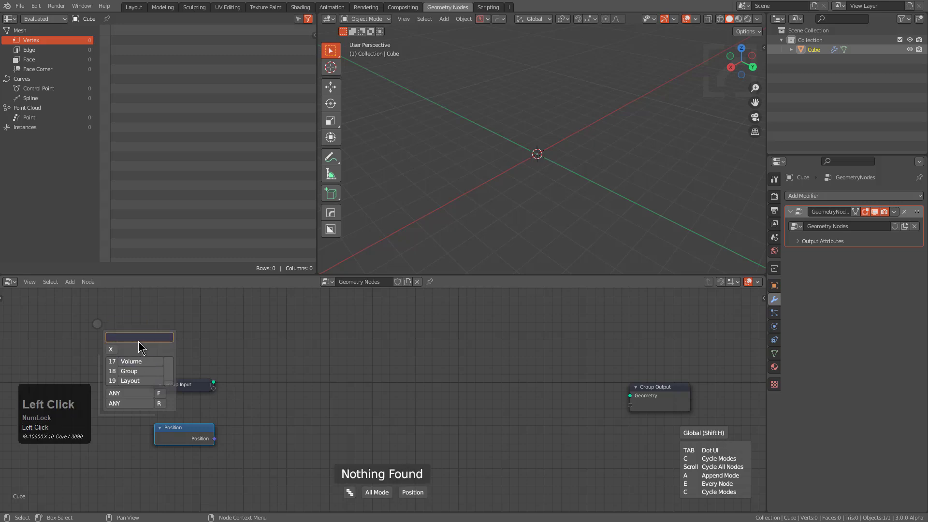
pyautogui.write('string')
pyautogui.press('Return')
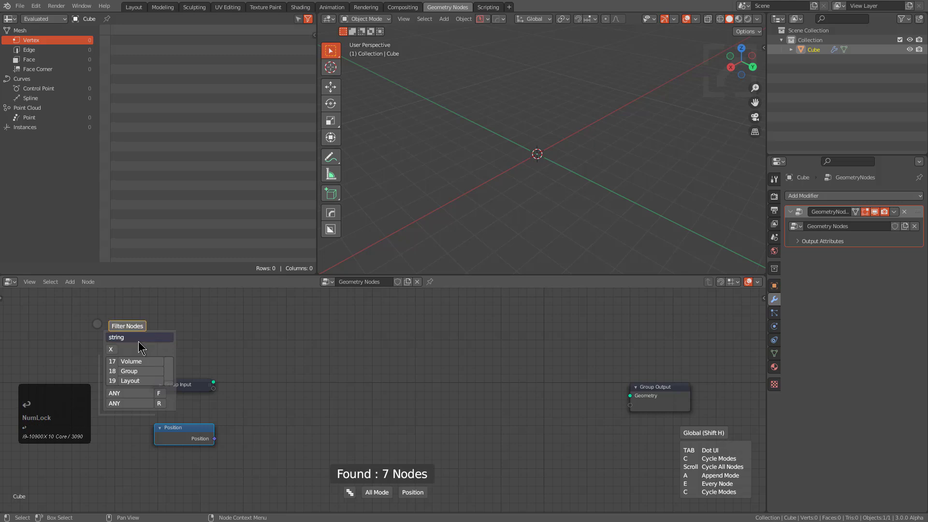
pyautogui.scroll(3)
pyautogui.scroll(-3)
pyautogui.scroll(3)
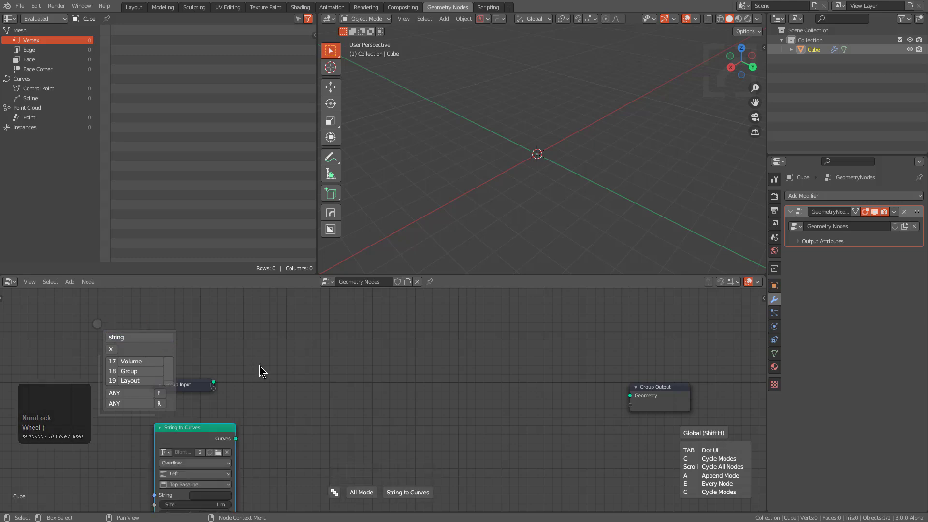
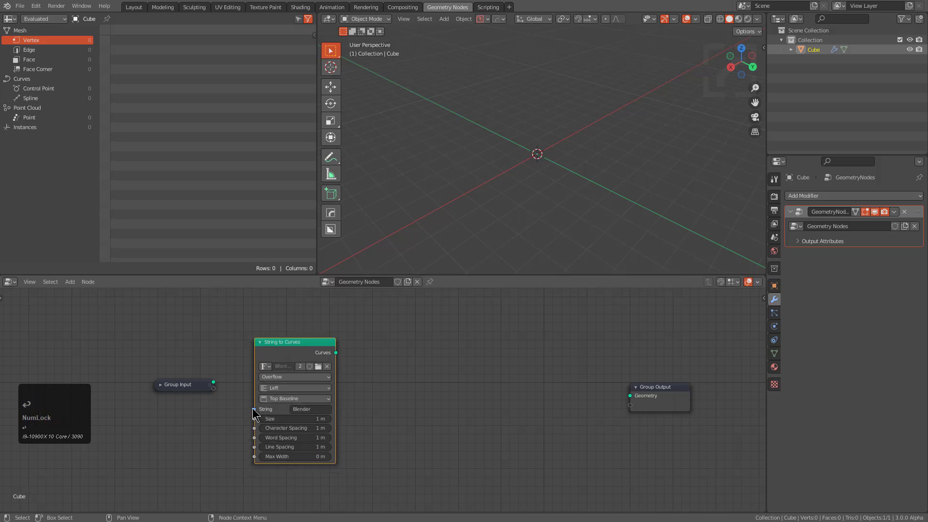
# Step: Wire String to the Group Input and Curves to the Group Output so the word Blender appears as text curves
pyautogui.moveTo(254, 410); pyautogui.dragTo(164, 390)
pyautogui.click(165, 389)
pyautogui.scroll(3)
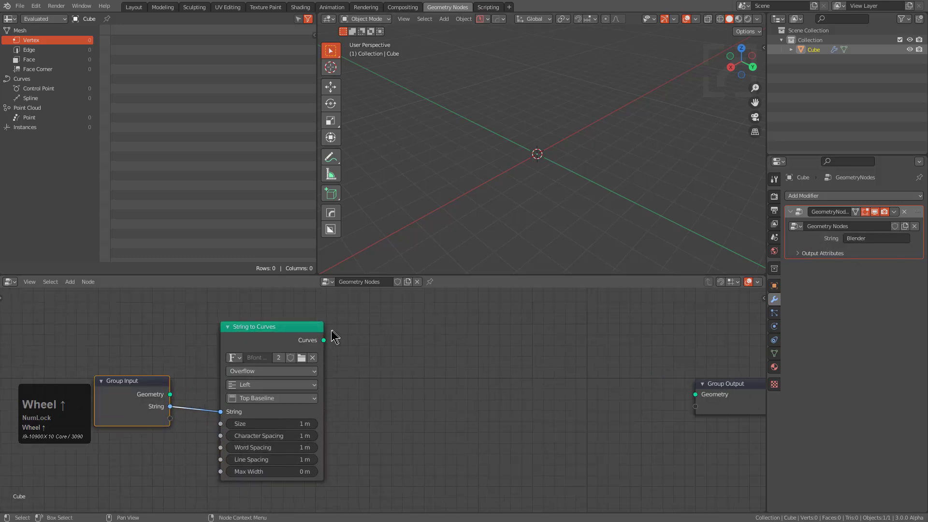
pyautogui.click(329, 343)
pyautogui.scroll(3)
pyautogui.middleClick(464, 193)
pyautogui.scroll(3)
pyautogui.middleClick(638, 195)
pyautogui.scroll(3)
pyautogui.scroll(-3)
pyautogui.middleClick(471, 201)
pyautogui.scroll(-3)
pyautogui.click(276, 341)
# Step: Append a Resample Curve node after the text curves with Count 250 via HardOps Cycle Node
pyautogui.press('q')
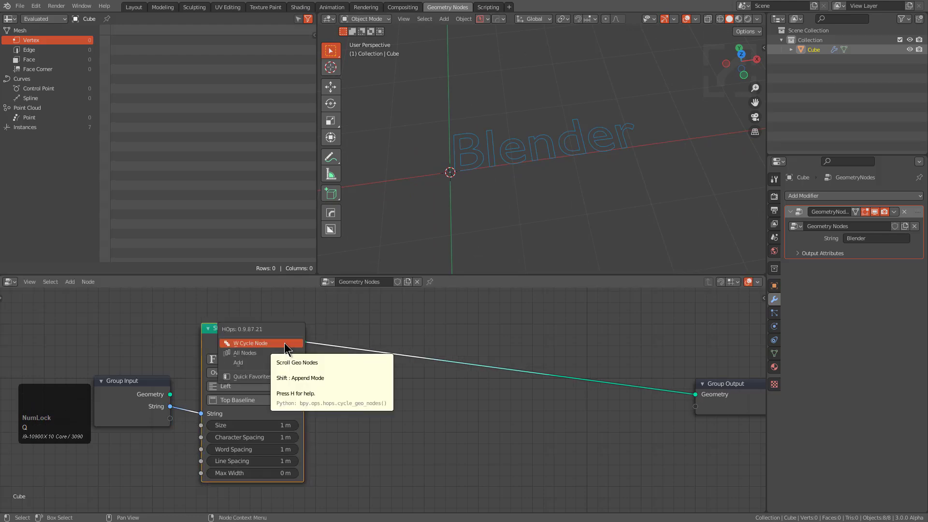
pyautogui.press('q')
pyautogui.click(286, 344)
pyautogui.scroll(3)
pyautogui.scroll(3)
pyautogui.scroll(-3)
pyautogui.scroll(3)
pyautogui.scroll(-3)
pyautogui.scroll(3)
pyautogui.scroll(3)
pyautogui.scroll(-3)
pyautogui.click(286, 345)
pyautogui.press('KP_2')
pyautogui.press('KP_5')
pyautogui.press('KP_0')
pyautogui.press('KP_Enter')
pyautogui.doubleClick(385, 337)
pyautogui.press('q')
# Step: Append a Set Spline Cyclic node after Resample Curve
pyautogui.click(385, 337)
pyautogui.scroll(3)
pyautogui.scroll(-3)
pyautogui.scroll(-3)
pyautogui.scroll(3)
pyautogui.scroll(-3)
pyautogui.scroll(3)
pyautogui.scroll(3)
pyautogui.scroll(3)
pyautogui.click(385, 337)
pyautogui.press('q')
# Step: Append a Trim Curve node before Group Output and test trimming on the lettering
pyautogui.click(493, 345)
pyautogui.scroll(3)
pyautogui.scroll(3)
pyautogui.scroll(-3)
pyautogui.scroll(3)
pyautogui.scroll(3)
pyautogui.scroll(3)
pyautogui.scroll(3)
pyautogui.scroll(3)
pyautogui.scroll(-3)
pyautogui.click(493, 345)
pyautogui.middleClick(536, 406)
pyautogui.scroll(-3)
pyautogui.moveTo(613, 406); pyautogui.dragTo(336, 439)
pyautogui.middleClick(336, 439)
pyautogui.click(200, 333)
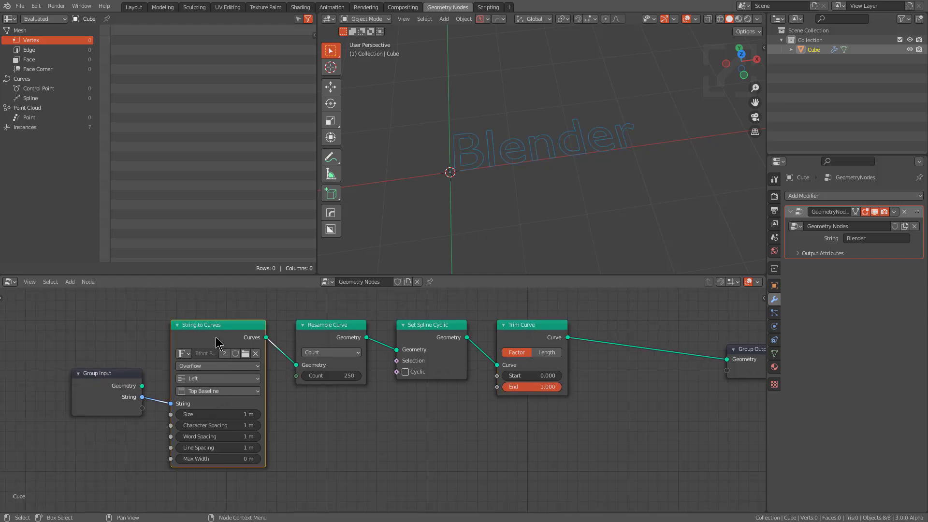
pyautogui.click(335, 333)
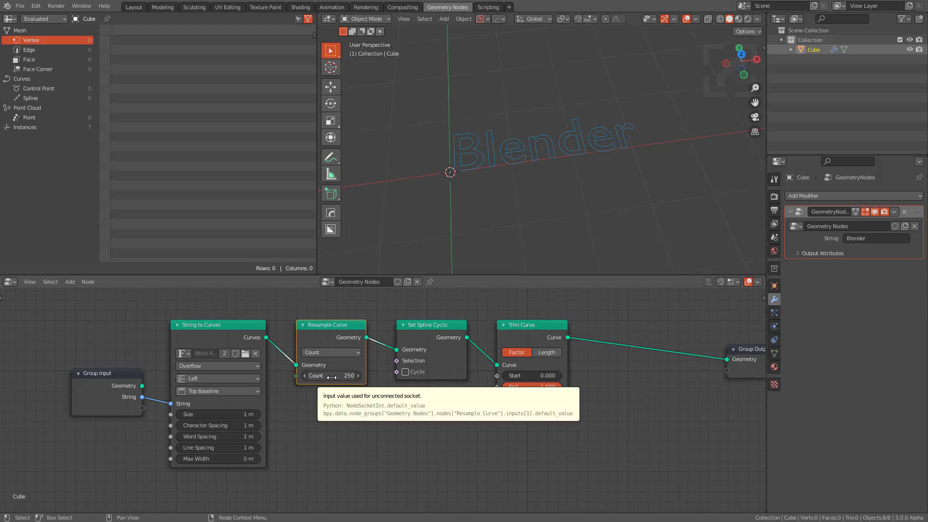
pyautogui.moveTo(433, 329); pyautogui.dragTo(529, 322)
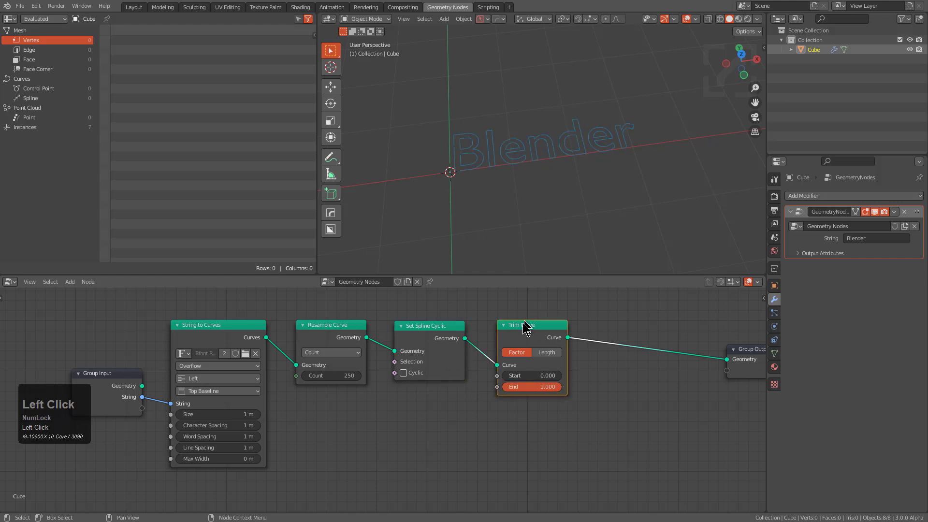
# Step: Cycle in a Curve to Mesh node after Trim Curve, feeding Group Output
pyautogui.press('q')
pyautogui.click(544, 339)
pyautogui.scroll(3)
pyautogui.scroll(-3)
pyautogui.scroll(3)
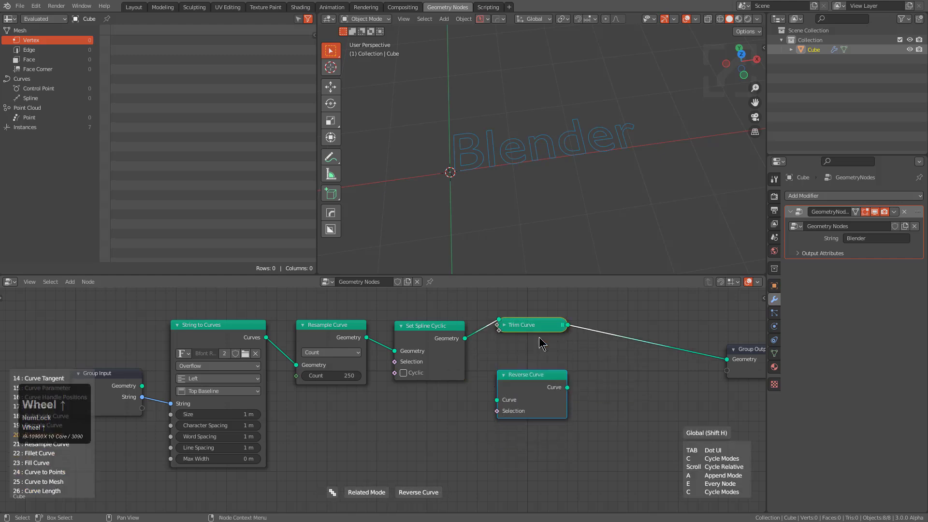
pyautogui.scroll(3)
pyautogui.scroll(-3)
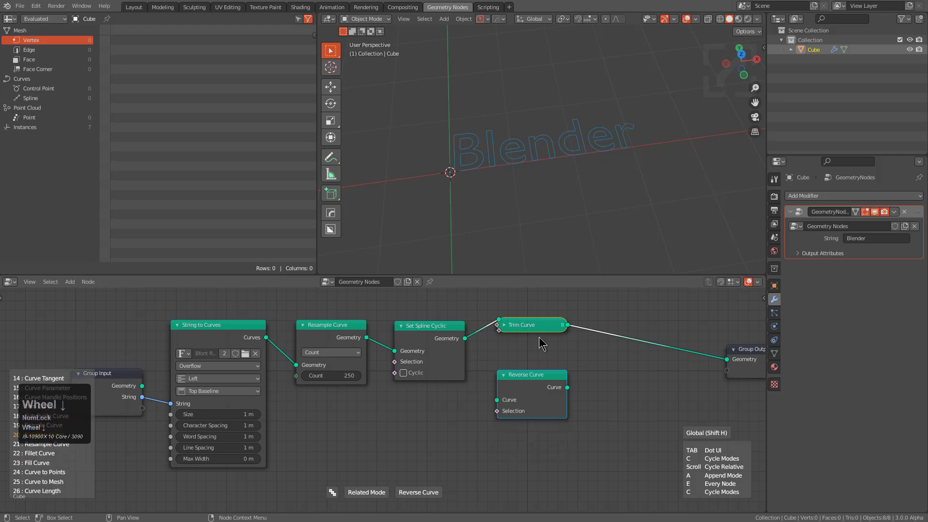
pyautogui.scroll(-3)
pyautogui.scroll(-3)
pyautogui.scroll(-3)
pyautogui.scroll(-3)
pyautogui.scroll(3)
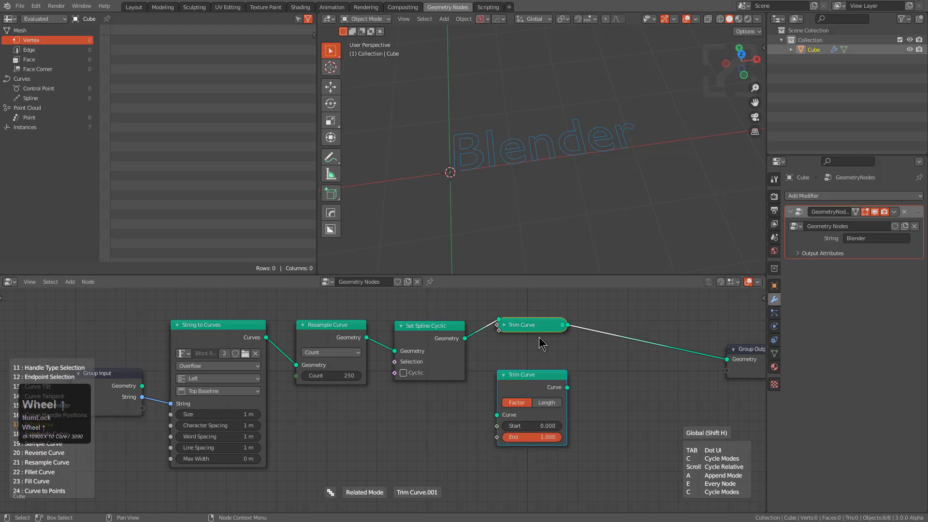
pyautogui.scroll(-3)
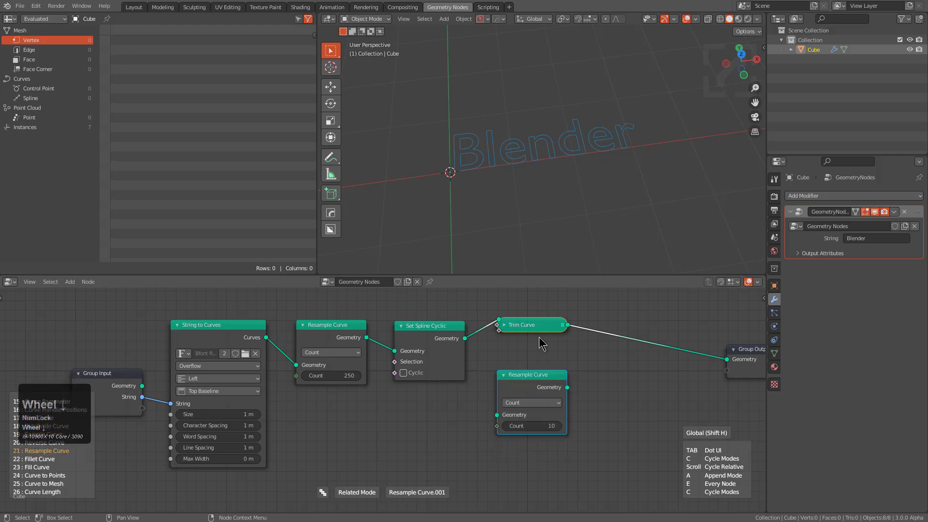
pyautogui.scroll(-3)
pyautogui.scroll(3)
pyautogui.scroll(-3)
pyautogui.doubleClick(541, 338)
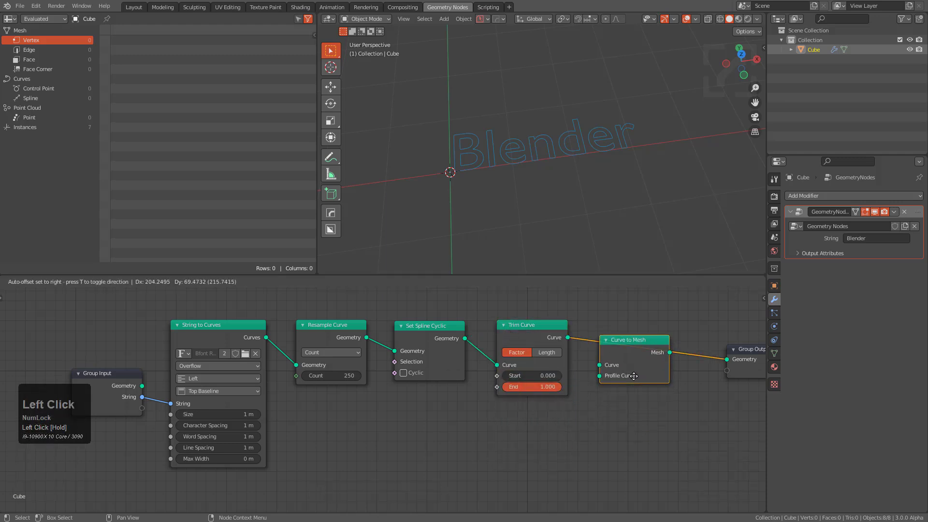
pyautogui.middleClick(593, 420)
pyautogui.scroll(-3)
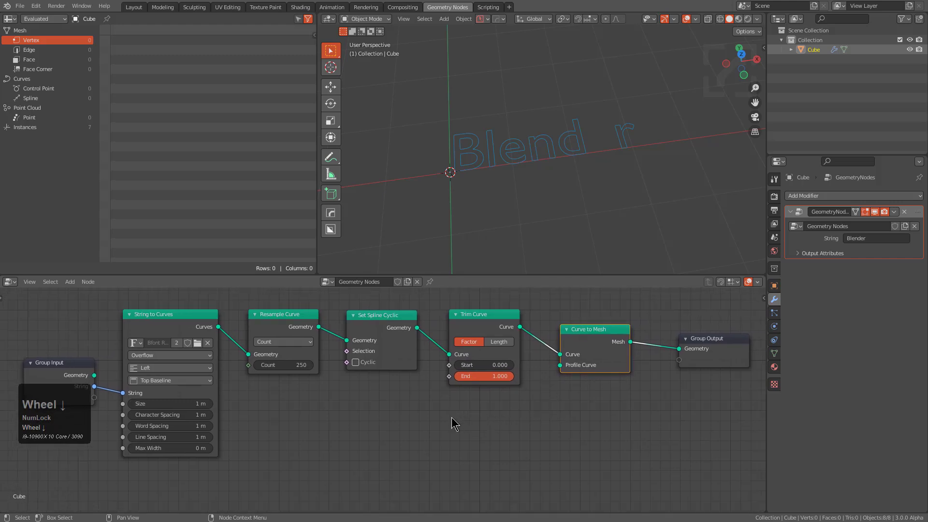
# Step: Cycle the added Value node to a Curve Circle feeding Curve to Mesh's Profile Curve
pyautogui.press('alt+a')
pyautogui.press('q')
pyautogui.click(454, 420)
pyautogui.scroll(3)
pyautogui.scroll(3)
pyautogui.scroll(3)
pyautogui.scroll(3)
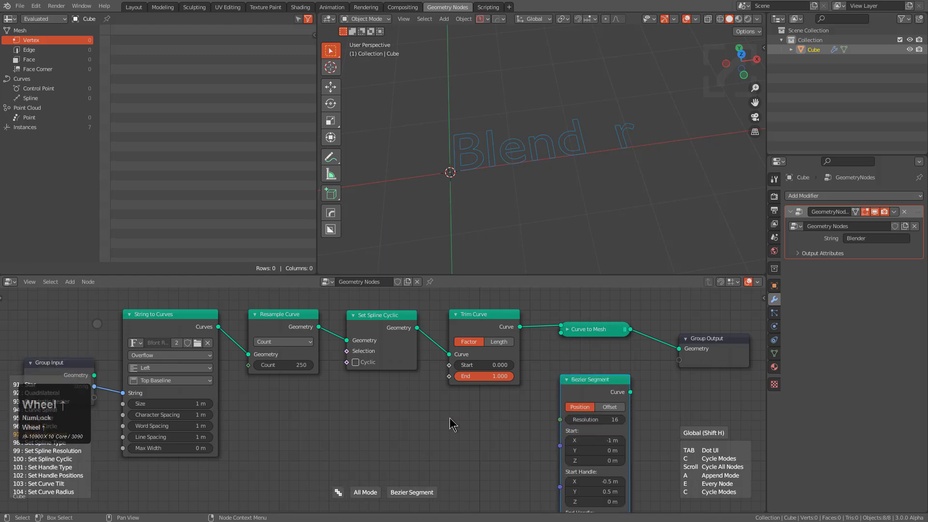
pyautogui.scroll(3)
pyautogui.scroll(3)
pyautogui.scroll(3)
pyautogui.scroll(3)
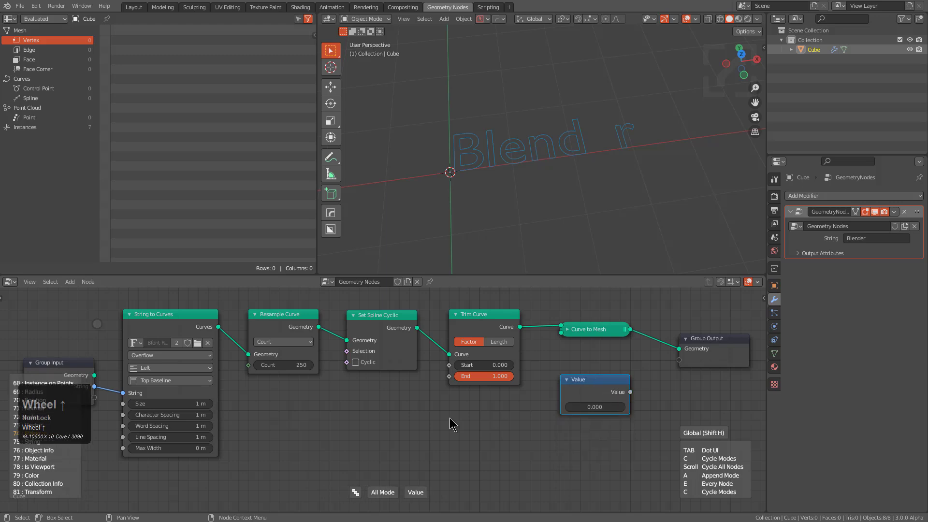
pyautogui.scroll(3)
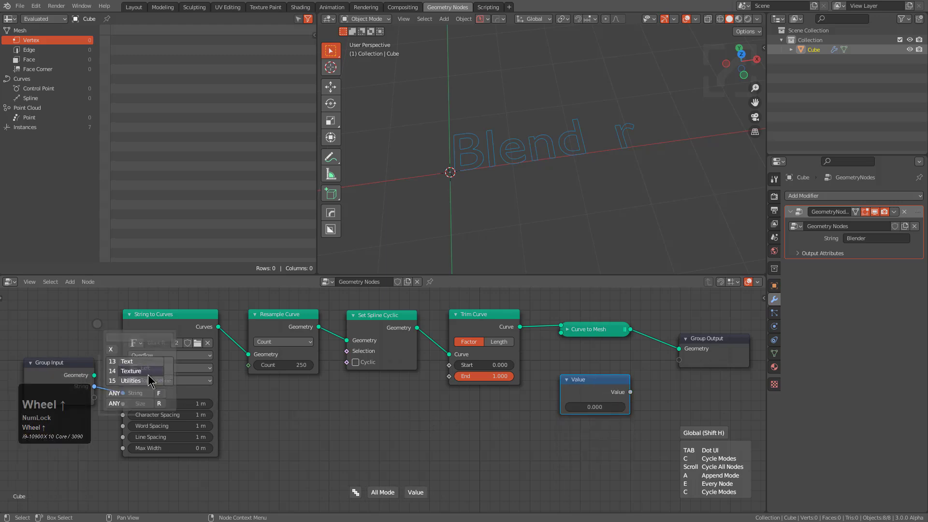
pyautogui.scroll(3)
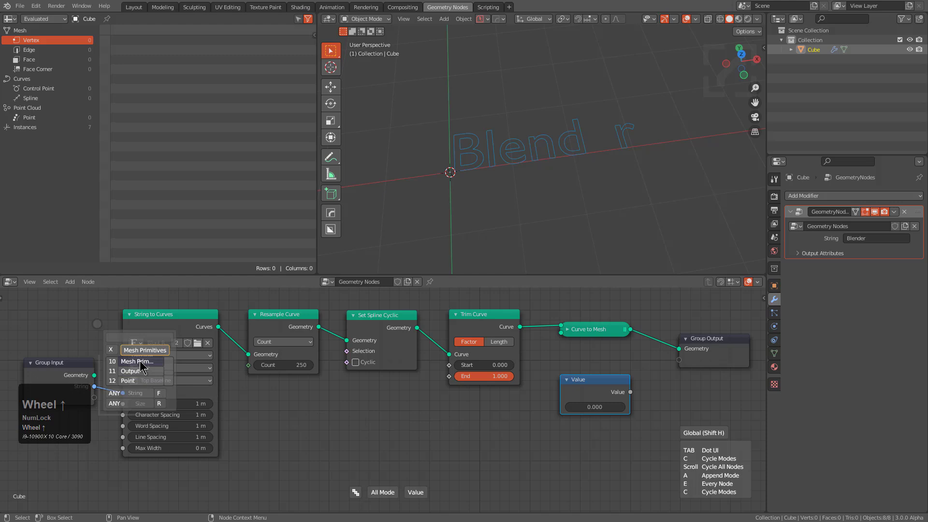
pyautogui.scroll(-3)
pyautogui.scroll(3)
pyautogui.click(144, 364)
pyautogui.scroll(3)
pyautogui.scroll(-3)
pyautogui.scroll(3)
pyautogui.scroll(-3)
pyautogui.scroll(3)
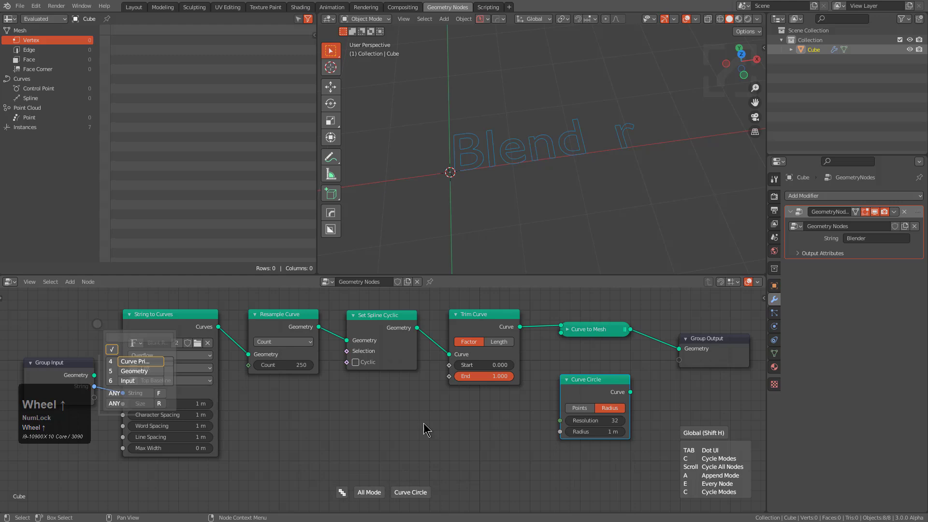
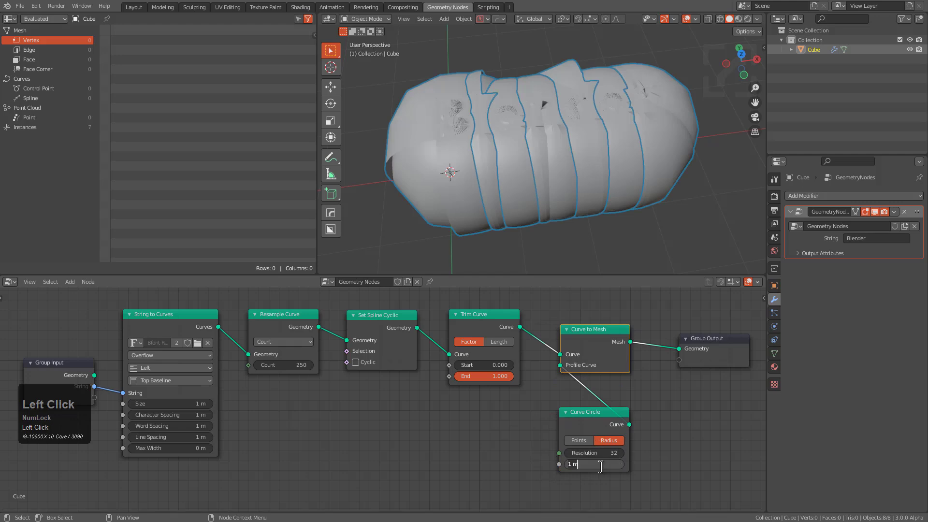
# Step: Set the Curve Circle radius to 0.01 m with resolution 8 for thin tube outlines
pyautogui.press('KP_Decimal')
pyautogui.press('KP_0')
pyautogui.press('KP_1')
pyautogui.press('KP_Enter')
pyautogui.scroll(3)
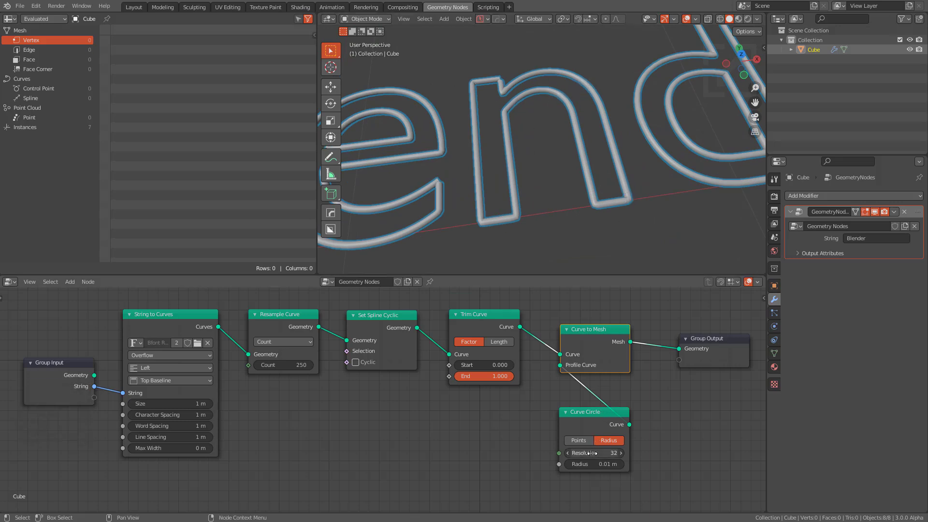
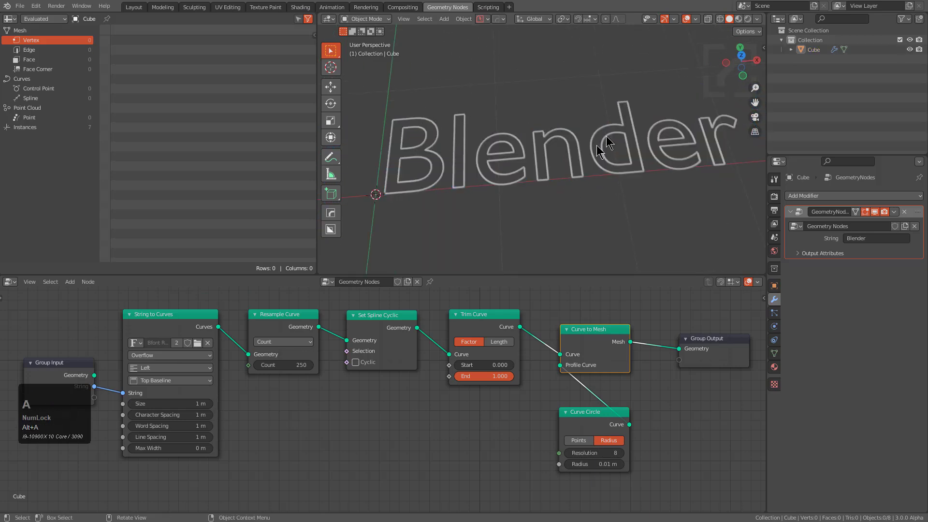
# Step: Create Material.001 in Material Properties and change its surface shader to Emission
pyautogui.click(615, 173)
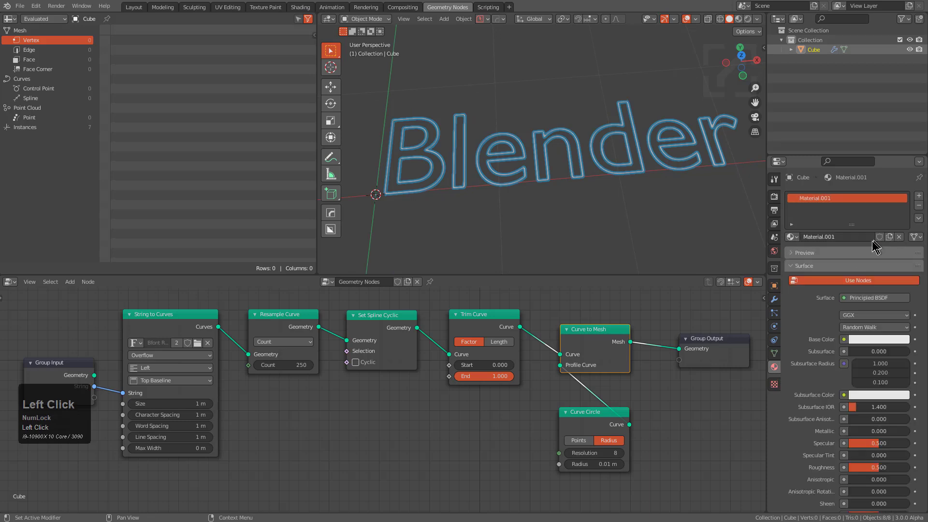
pyautogui.doubleClick(863, 299)
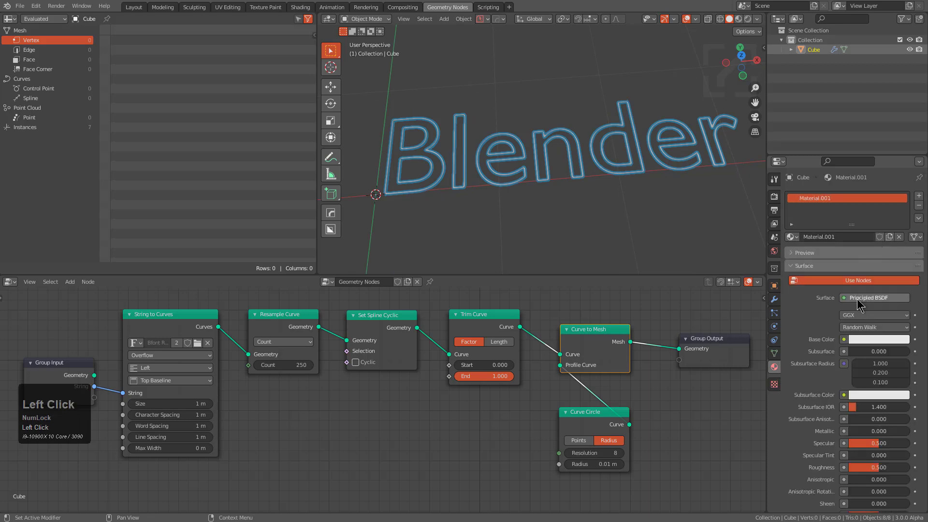
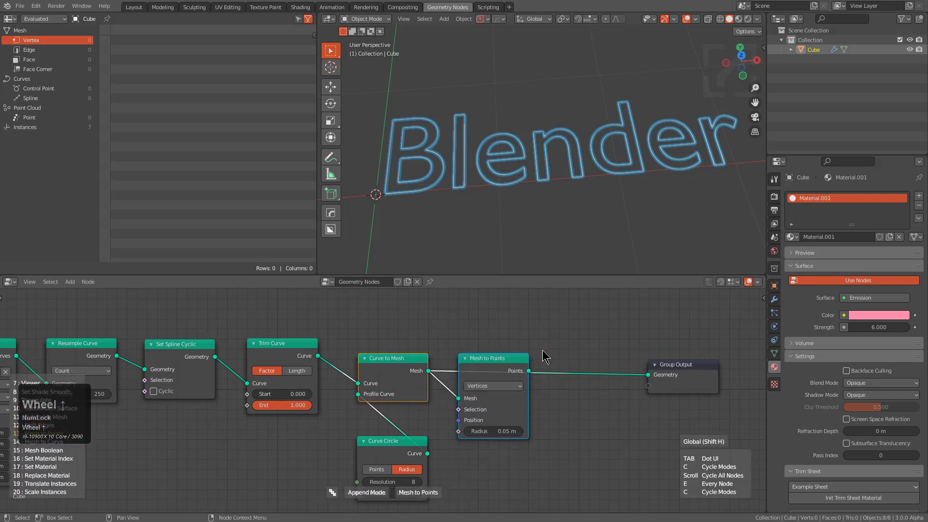
# Step: Cycle the inserted node to Set Material assigning Material.001 before the output
pyautogui.scroll(-3)
pyautogui.scroll(3)
pyautogui.scroll(-3)
pyautogui.scroll(-3)
pyautogui.scroll(3)
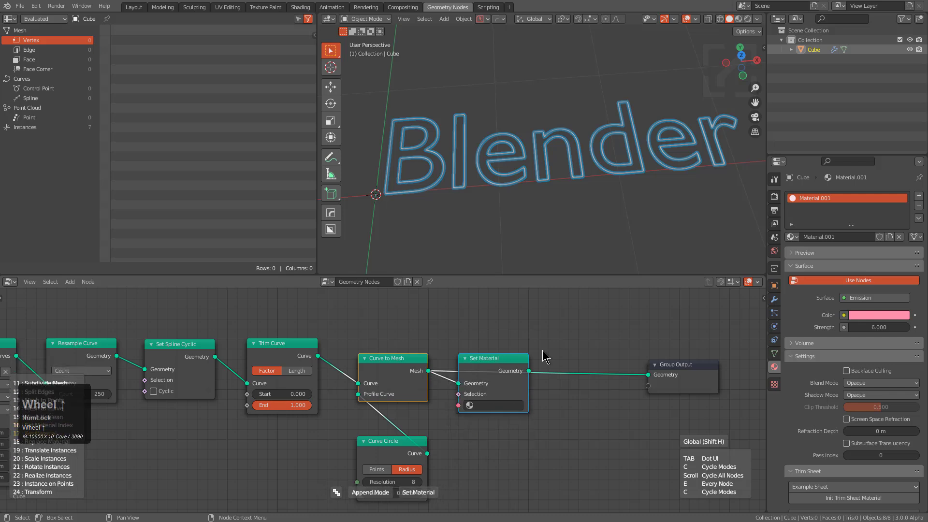
pyautogui.moveTo(544, 352); pyautogui.dragTo(545, 409)
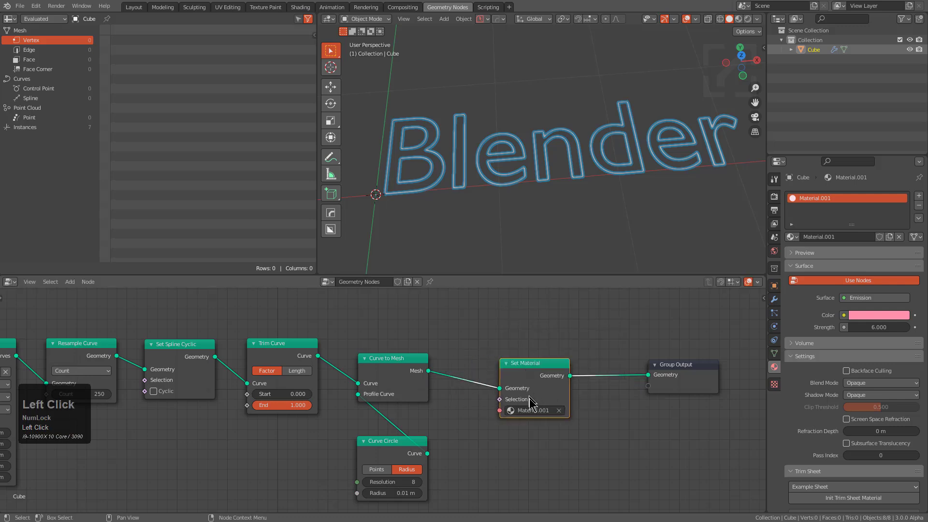
# Step: Switch the viewport to Material Preview so the lettering glows pink
pyautogui.click(741, 19)
pyautogui.middleClick(600, 148)
pyautogui.press('alt+a')
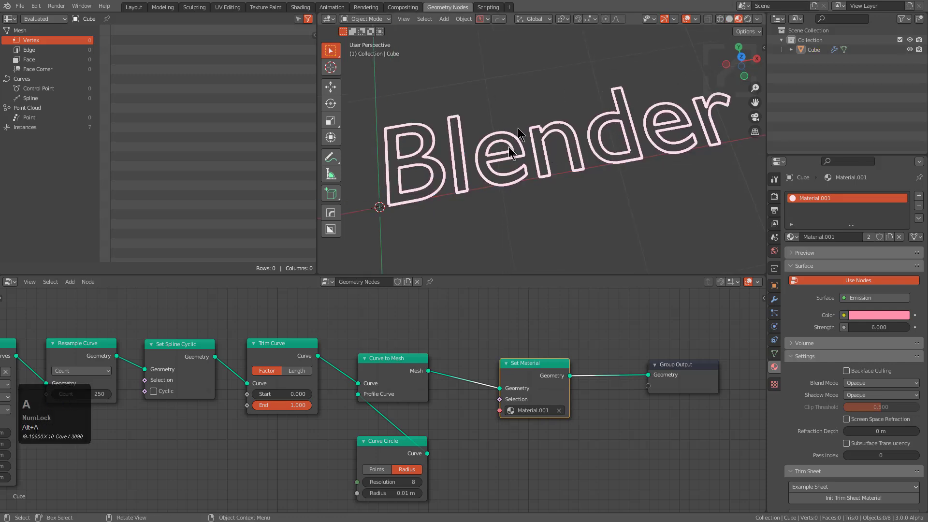
# Step: Set a soft pink environment background and enable Bloom in the HOps Adjust Viewport overlay
pyautogui.press('alt+a')
pyautogui.press('alt+v')
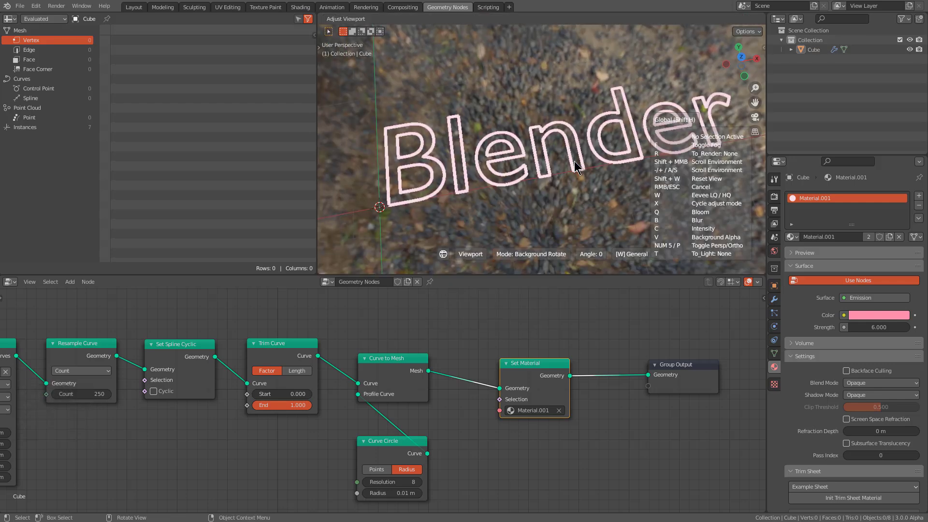
pyautogui.press('v')
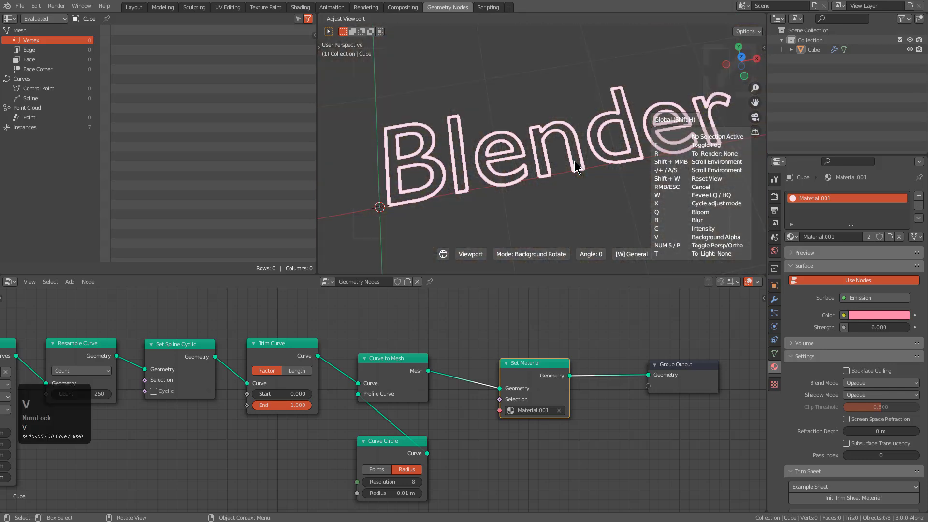
pyautogui.press('q')
# Step: Sweep Trim Curve's start and end, reset them to 0 and 1, and exit the viewport adjustment
pyautogui.click(576, 163)
pyautogui.moveTo(583, 175); pyautogui.dragTo(349, 394)
pyautogui.scroll(3)
pyautogui.moveTo(516, 389); pyautogui.dragTo(453, 379)
pyautogui.rightClick(453, 378)
pyautogui.middleClick(349, 467)
pyautogui.scroll(-3)
pyautogui.press('shift+a')
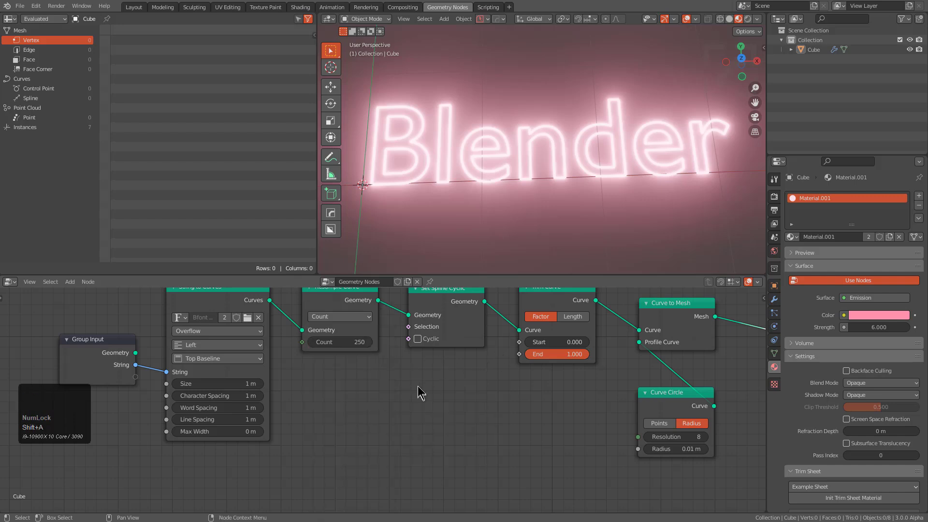
# Step: Bring up the HOps Q menu's Quick Favorites list offering a Value node
pyautogui.press('shift+a')
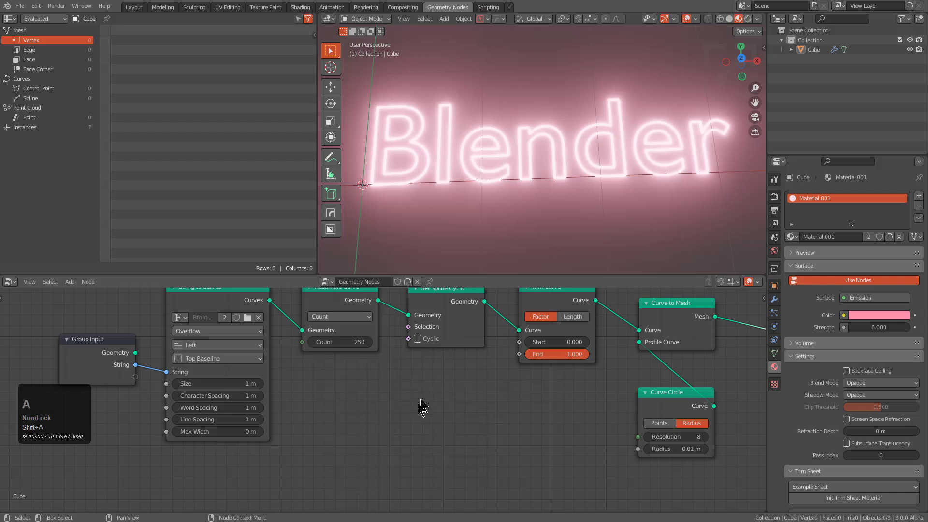
pyautogui.press('q')
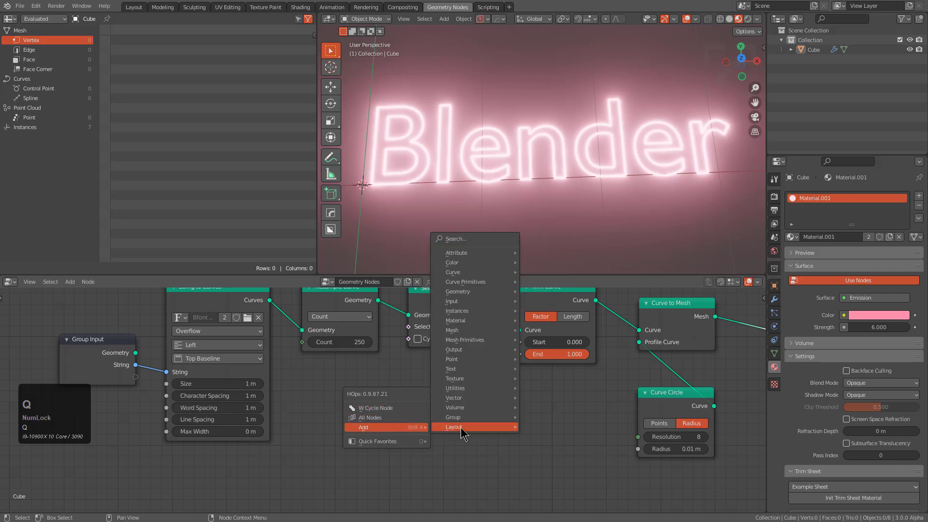
pyautogui.press('q')
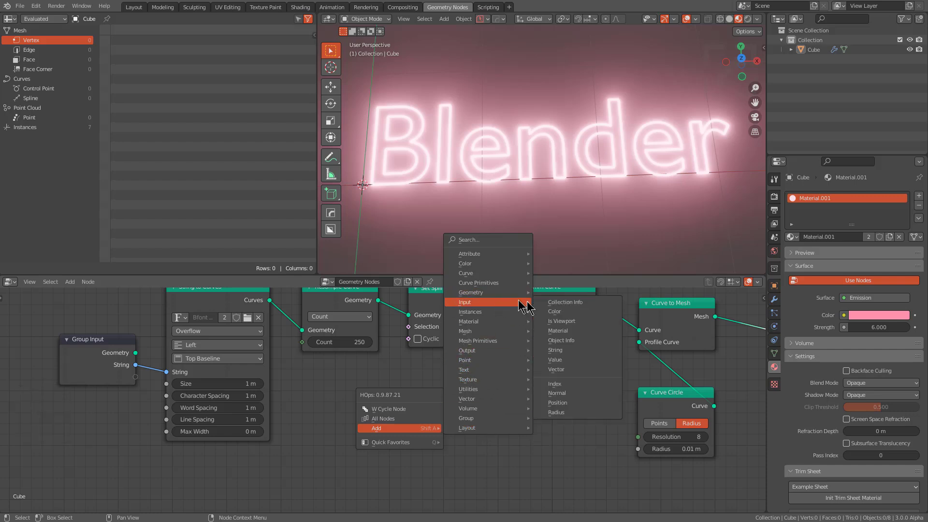
pyautogui.press('q')
pyautogui.click(554, 365)
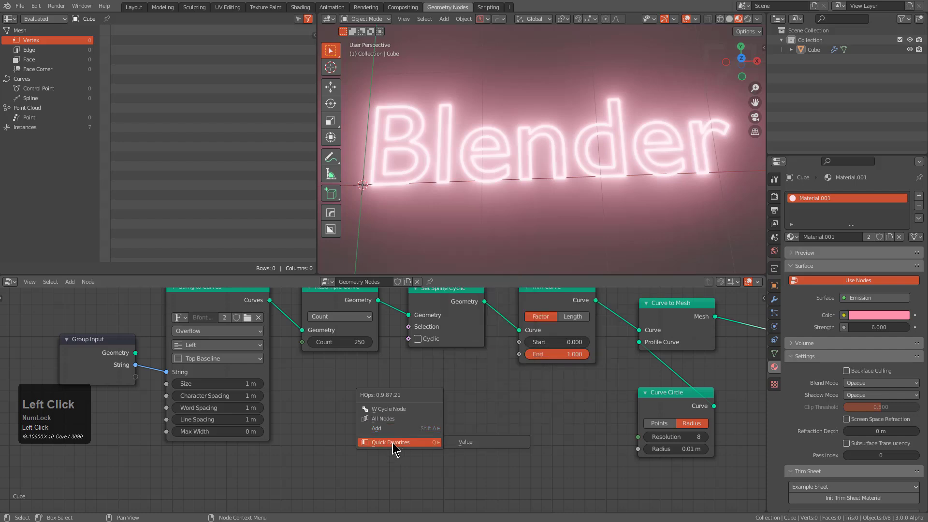
# Step: Add a Value node and enter the driver expression #cos(frame*0.15)
pyautogui.click(461, 443)
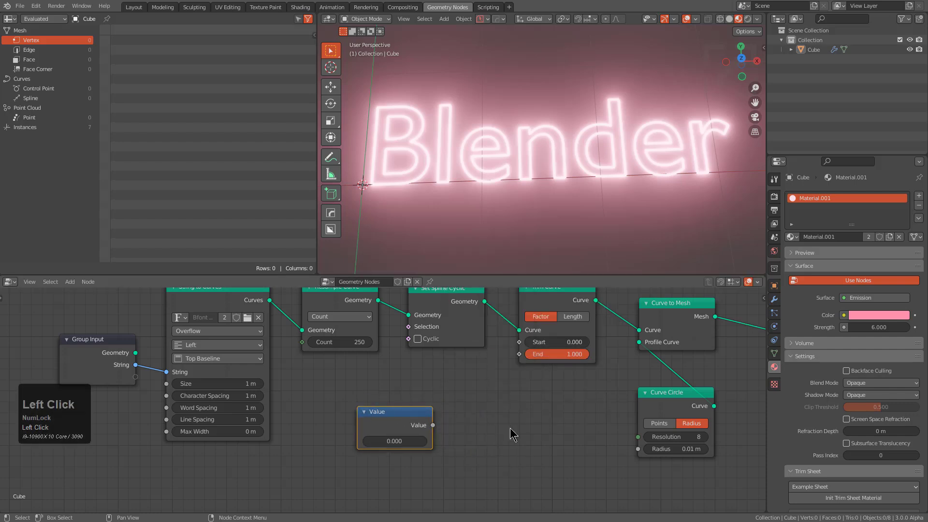
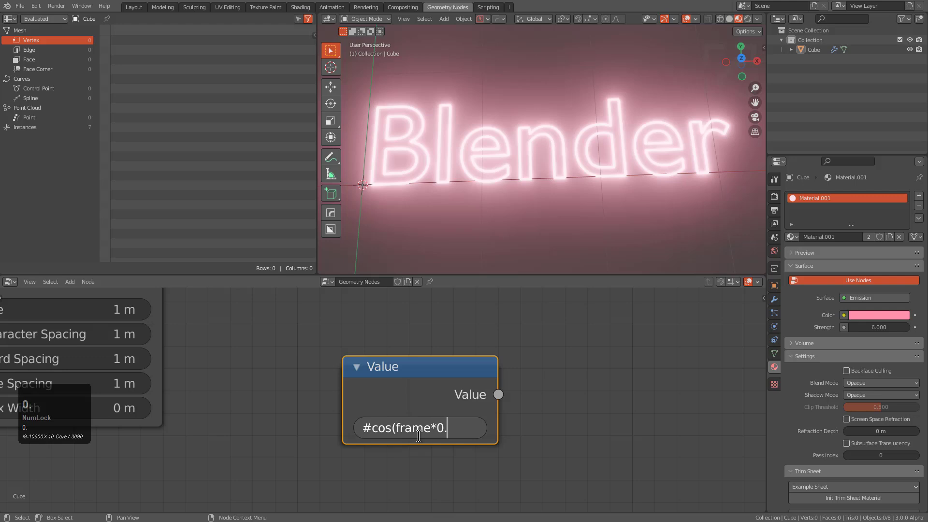
pyautogui.press('1')
pyautogui.write('15')
pyautogui.press('shift+0')
pyautogui.press('shift+9')
pyautogui.press('Left')
pyautogui.press('Left')
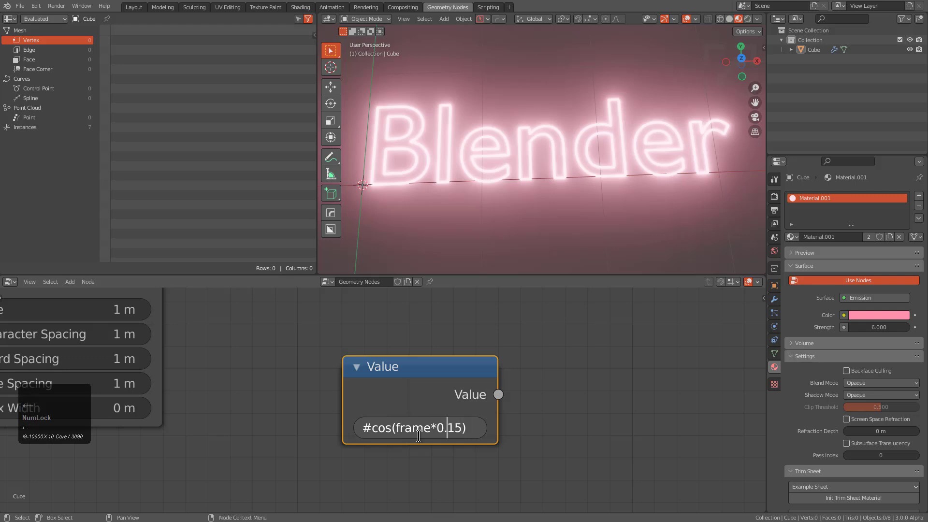
pyautogui.press('KP_0')
pyautogui.press('2')
pyautogui.press('Return')
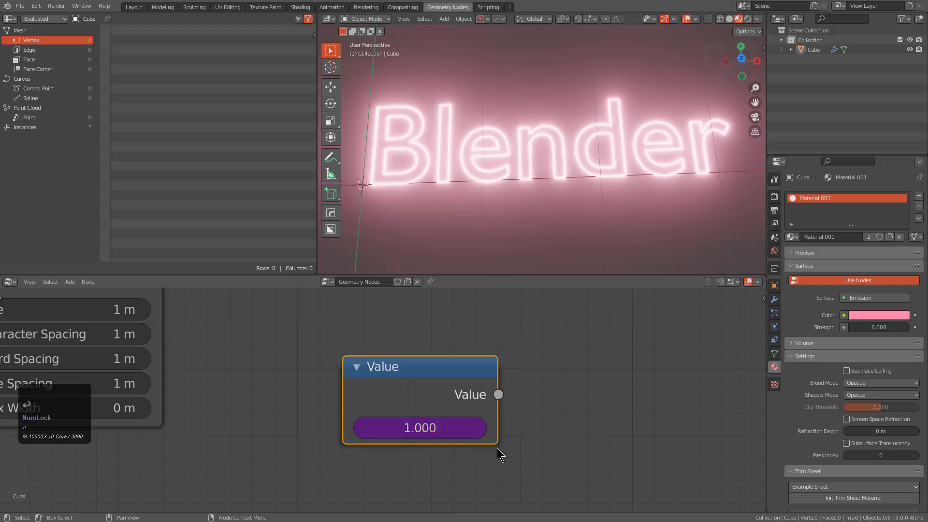
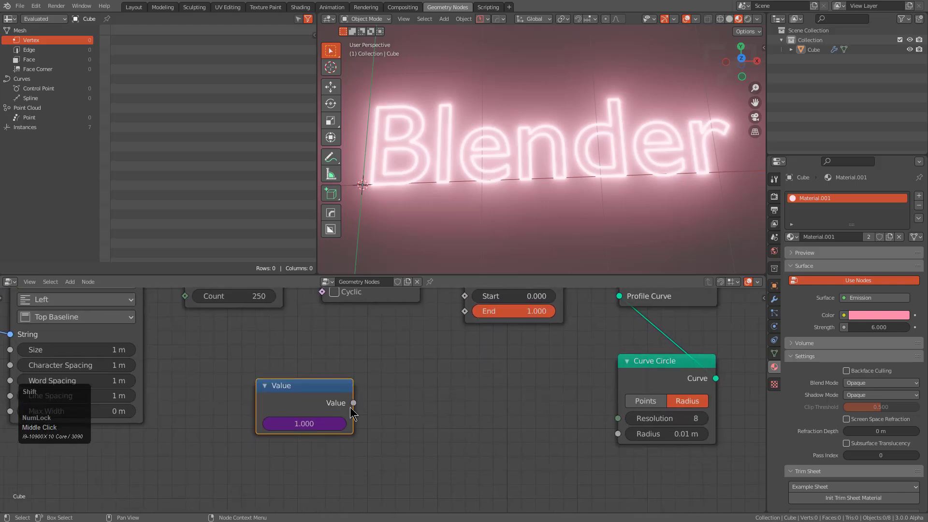
# Step: Play back to confirm the Value oscillates, then wire it into a new Map Range node
pyautogui.press('shift+-')
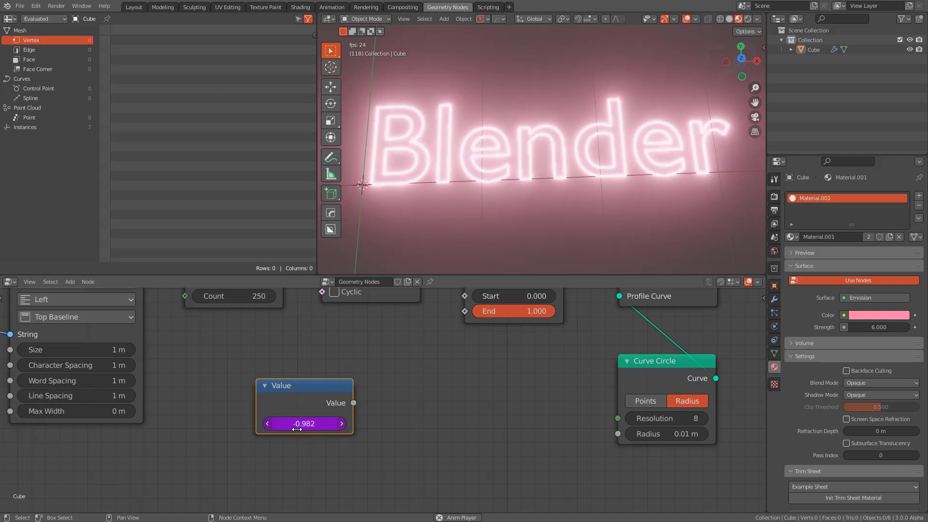
pyautogui.moveTo(447, 390); pyautogui.dragTo(255, 425)
pyautogui.moveTo(255, 425); pyautogui.dragTo(330, 382)
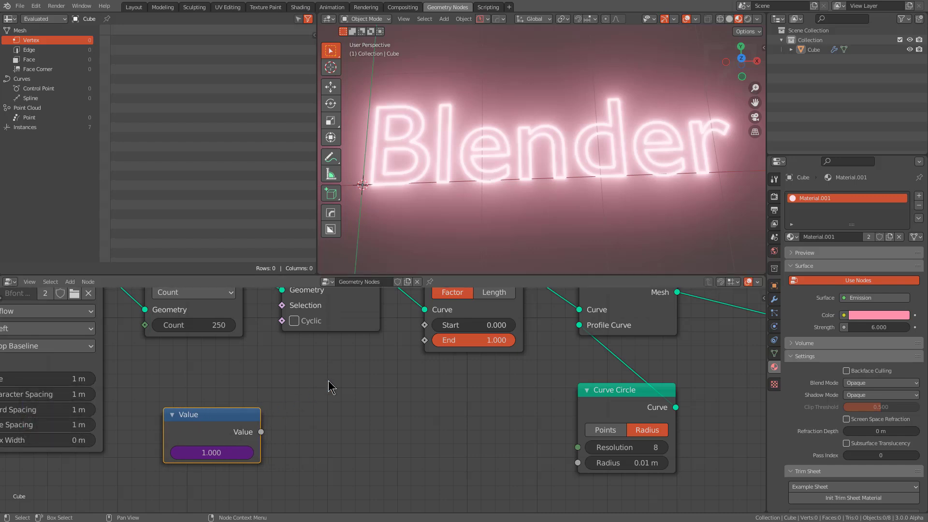
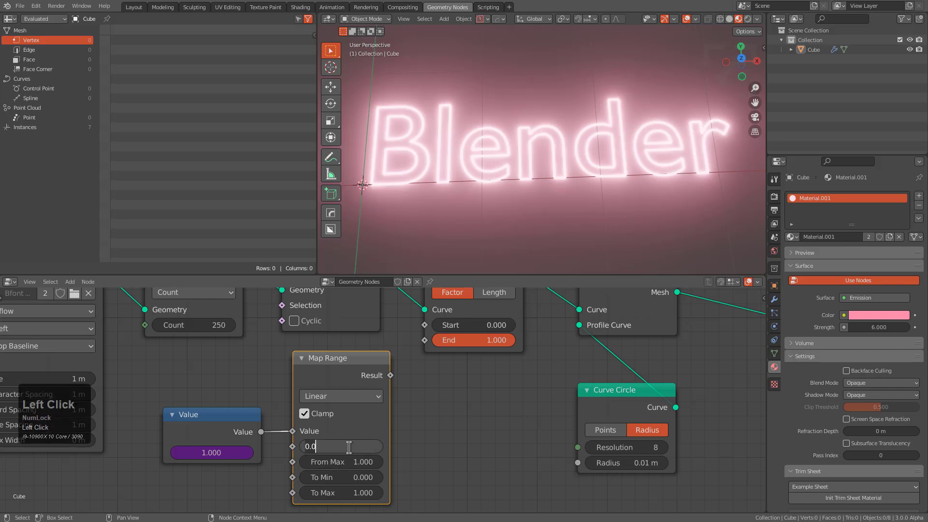
# Step: Set Map Range From Min to -1, feed Result into Trim Curve Start, and play the animation
pyautogui.press('KP_Subtract')
pyautogui.press('KP_1')
pyautogui.press('KP_Enter')
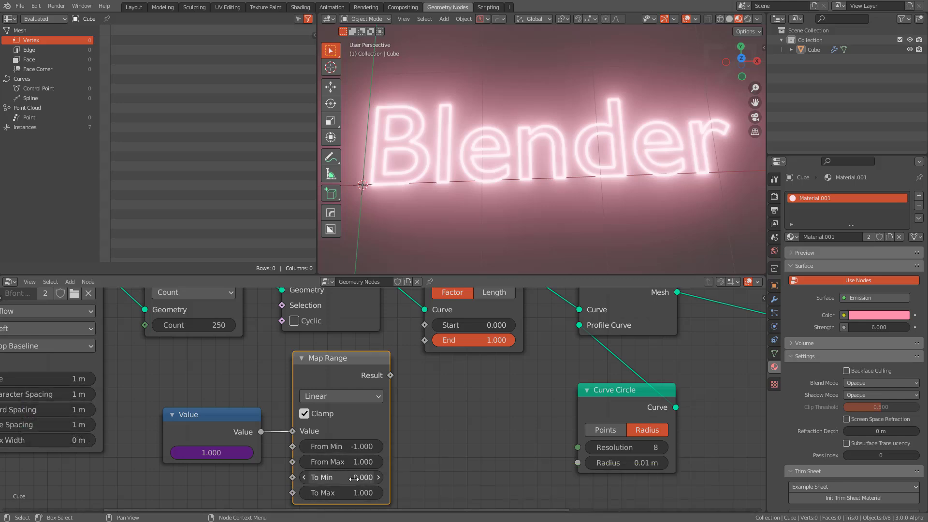
pyautogui.press('KP_Enter')
pyautogui.moveTo(393, 379); pyautogui.dragTo(463, 419)
pyautogui.press('shift+_')
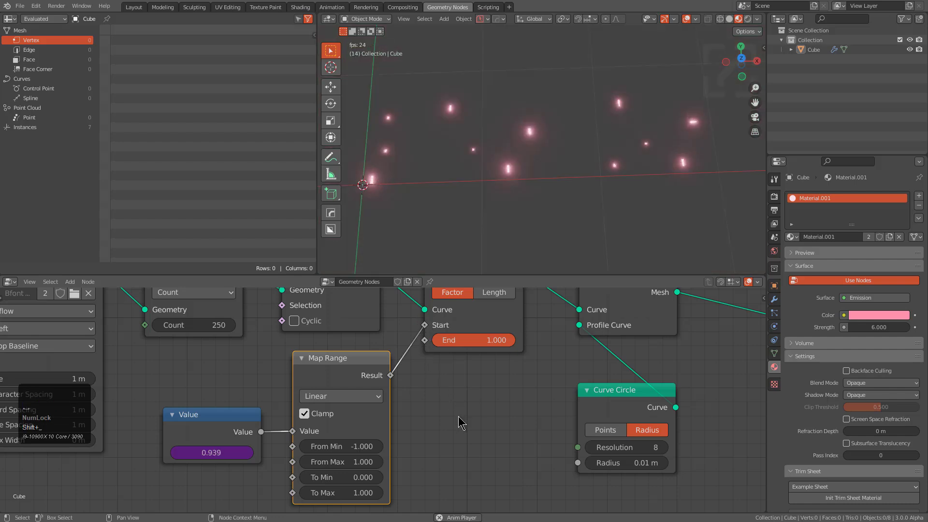
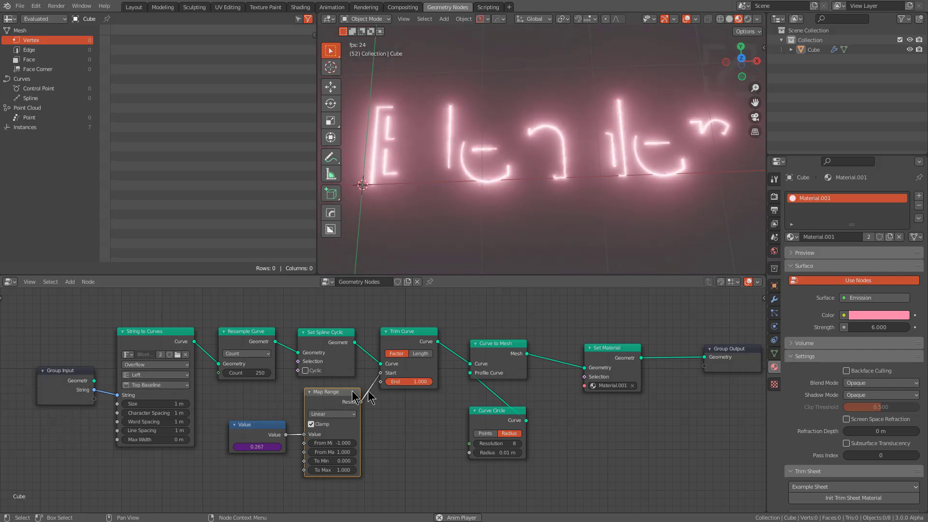
# Step: Set the Map Range input bounds to From Min -0.8 and From Max 0.8
pyautogui.scroll(3)
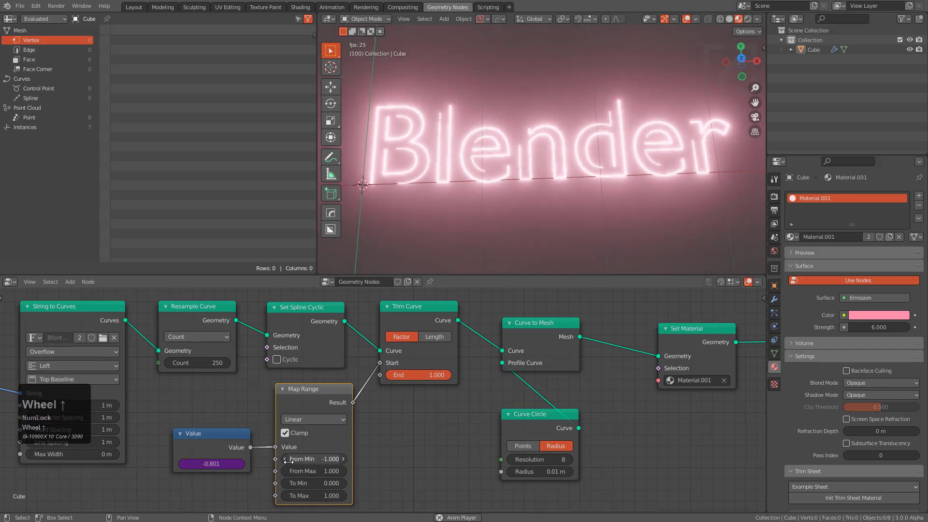
pyautogui.click(283, 460)
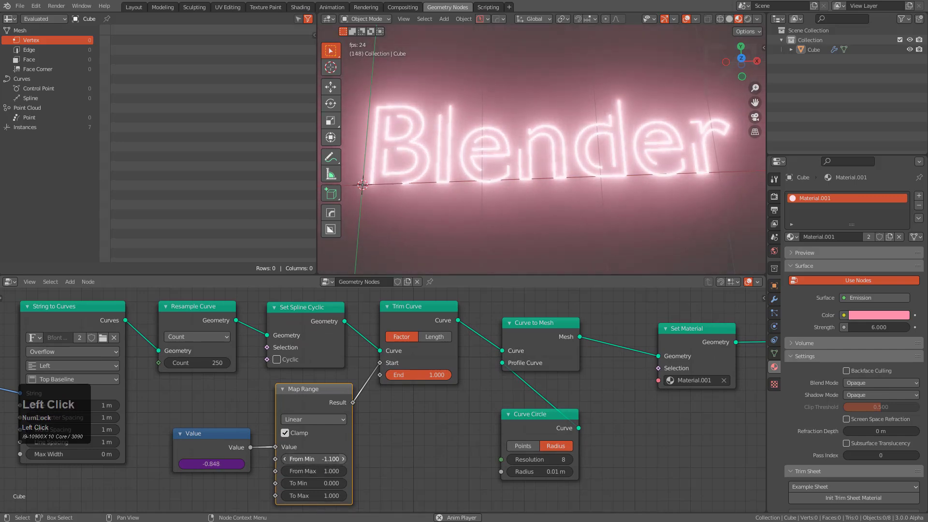
pyautogui.doubleClick(347, 461)
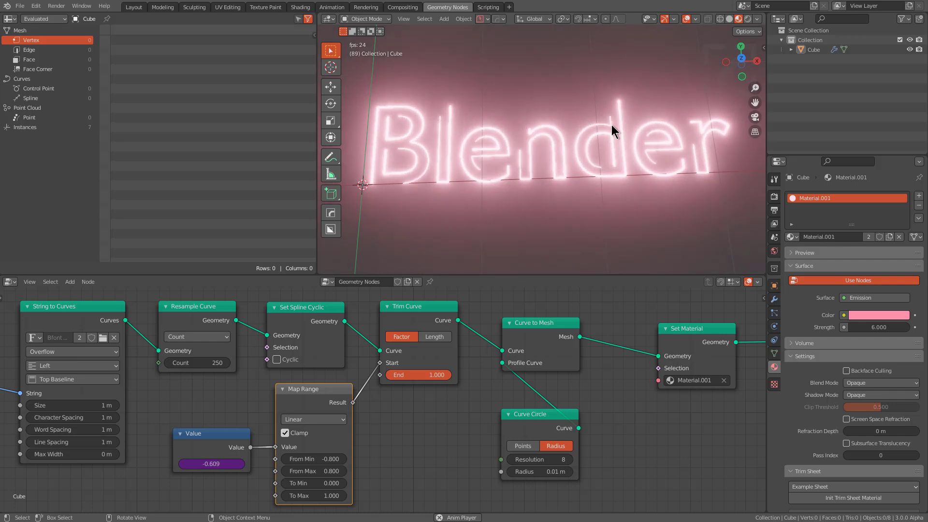
# Step: Change the Geometry Nodes modifier's String to 'HardOps'
pyautogui.click(777, 300)
pyautogui.press('h')
pyautogui.write('ard')
pyautogui.press('shift+o')
pyautogui.write('ps')
pyautogui.press('Return')
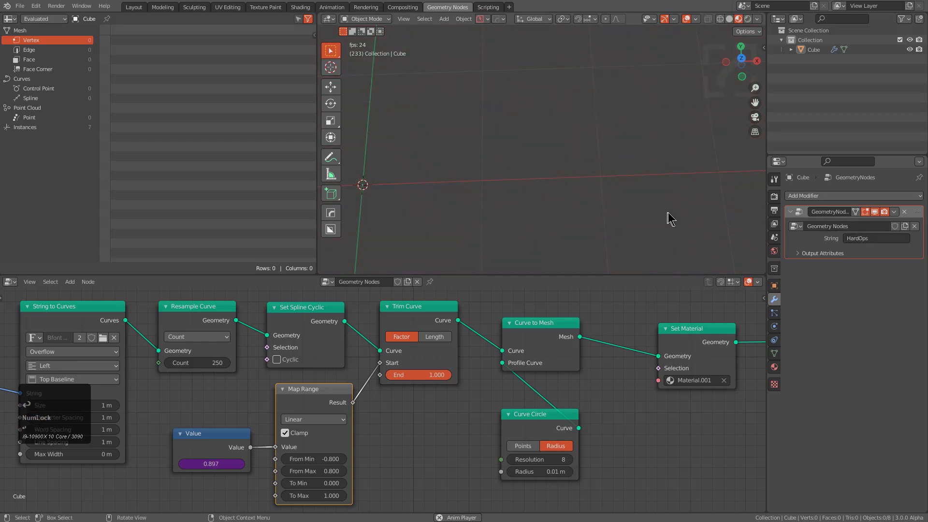
# Step: Orbit the viewport to watch the pink HardOps lettering reveal as the animation plays
pyautogui.middleClick(658, 212)
pyautogui.middleClick(640, 188)
pyautogui.middleClick(659, 206)
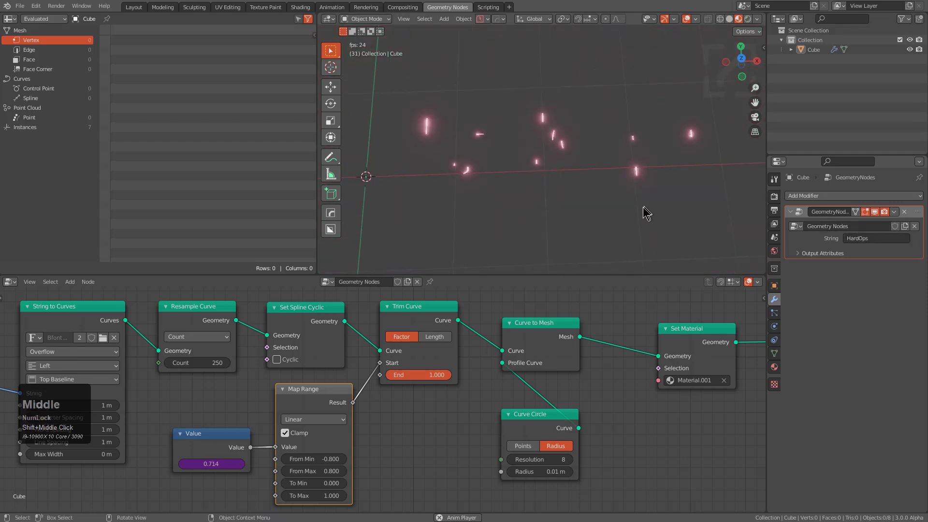
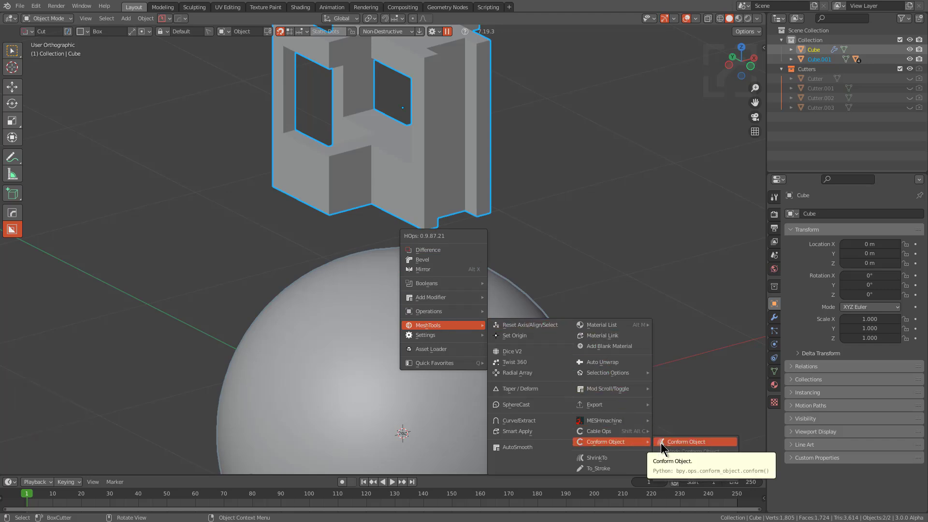
# Step: Conform the cut-out panel onto the sphere's top and bring up its object actions for the conform options
pyautogui.click(663, 445)
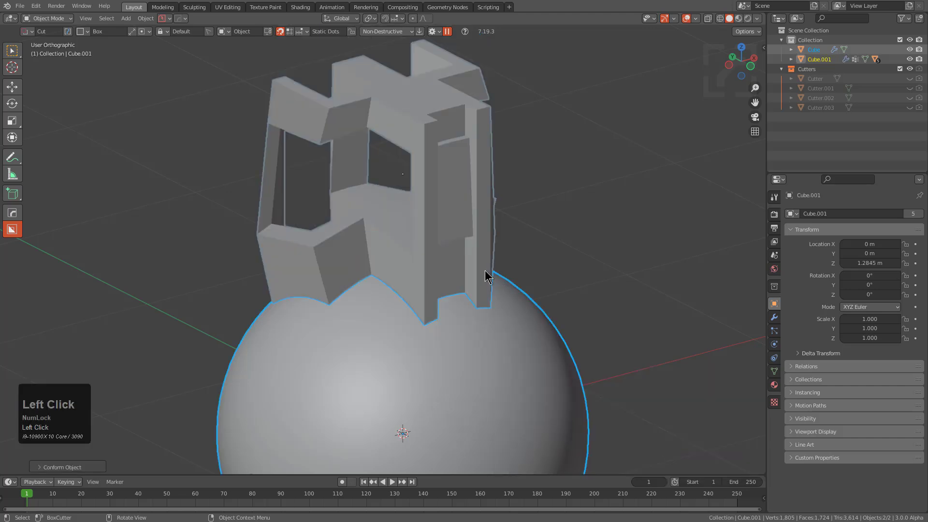
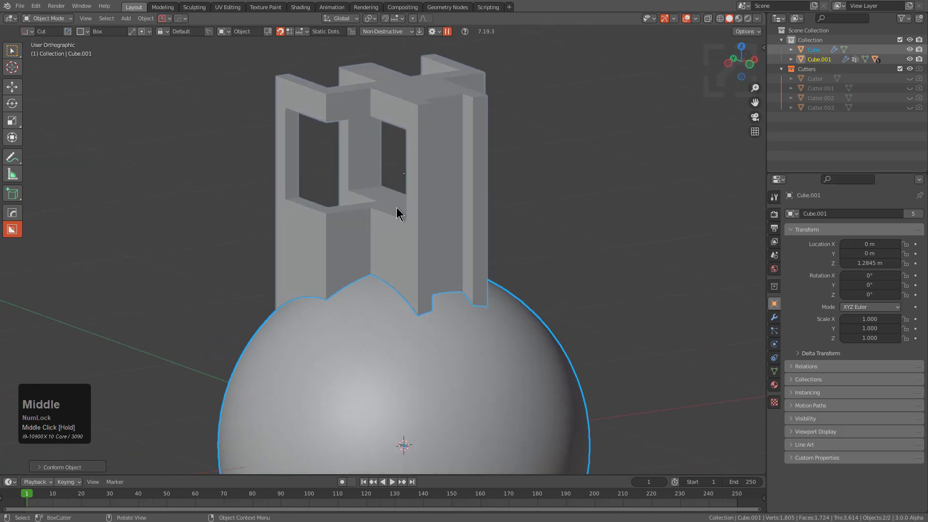
pyautogui.press('alt+a')
pyautogui.moveTo(449, 241); pyautogui.dragTo(363, 240)
pyautogui.press('F9')
pyautogui.click(434, 224)
pyautogui.scroll(-3)
pyautogui.middleClick(398, 266)
pyautogui.rightClick(477, 215)
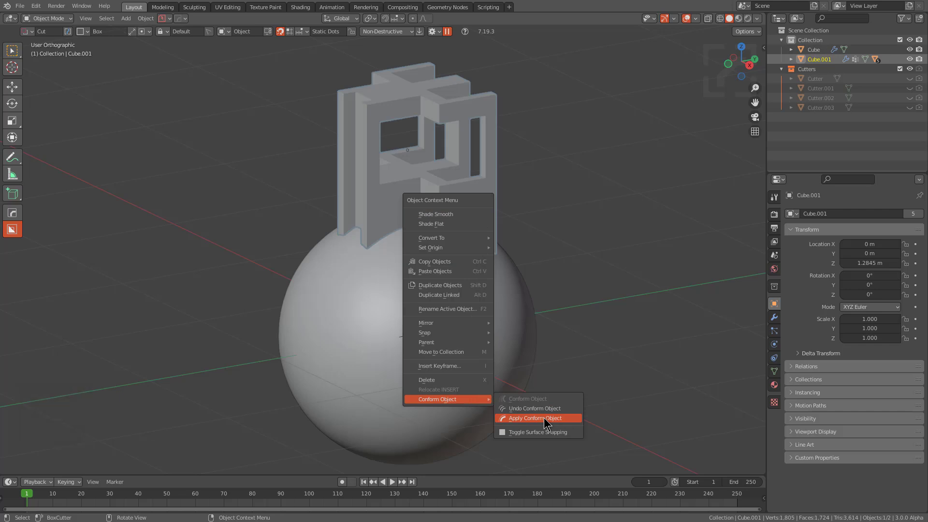
# Step: Finalize the top panel's conform, duplicate the panel with Shift+D and move the copy aside
pyautogui.rightClick(490, 244)
pyautogui.press('shift+d')
pyautogui.rightClick(509, 205)
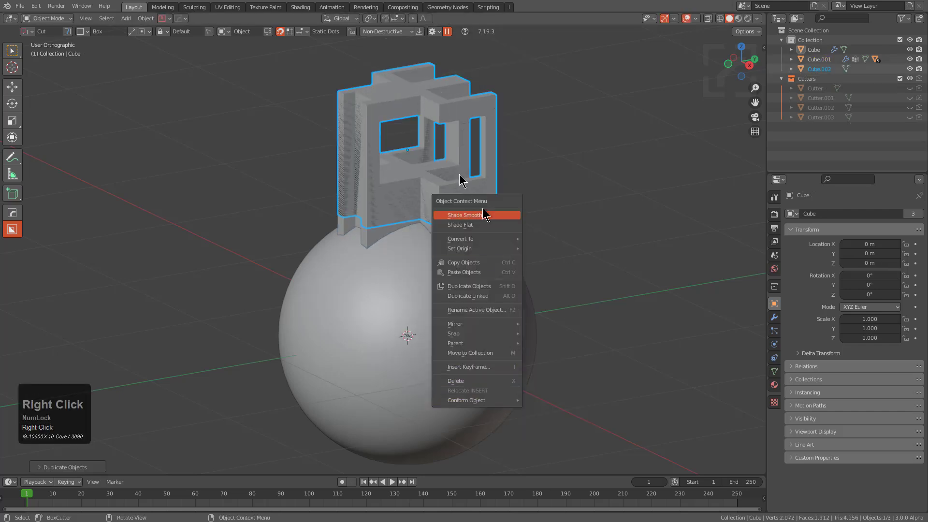
pyautogui.press('g')
pyautogui.press('x')
pyautogui.press('y')
pyautogui.click(279, 260)
# Step: Rotate the copy 90 degrees sideways in side view and conform it onto the sphere's side
pyautogui.press('KP_1')
pyautogui.press('KP_3')
pyautogui.press('r')
pyautogui.press('KP_9')
pyautogui.press('KP_0')
pyautogui.press('KP_Enter')
pyautogui.press('shift+r')
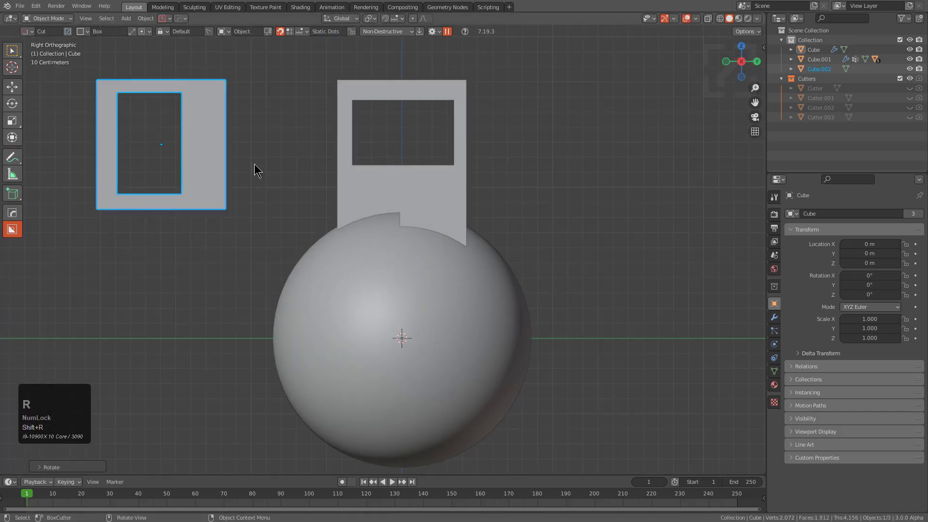
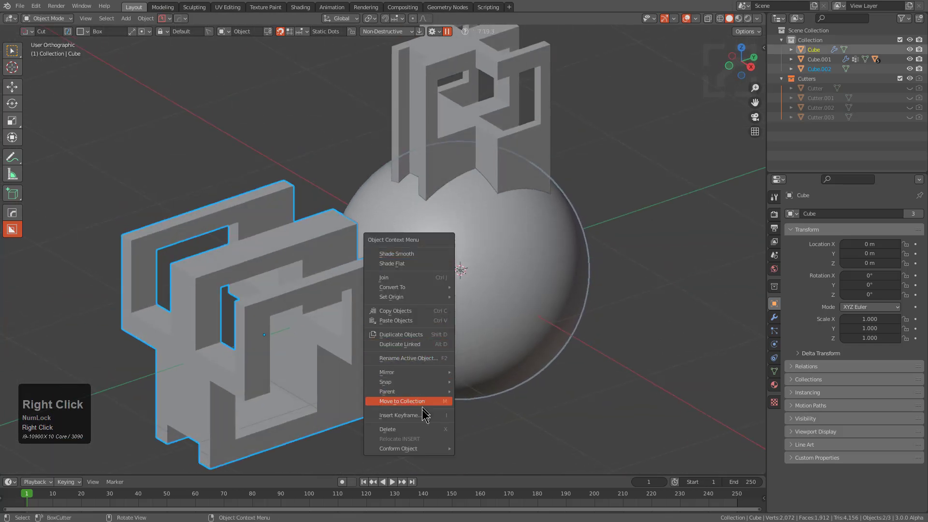
pyautogui.click(482, 452)
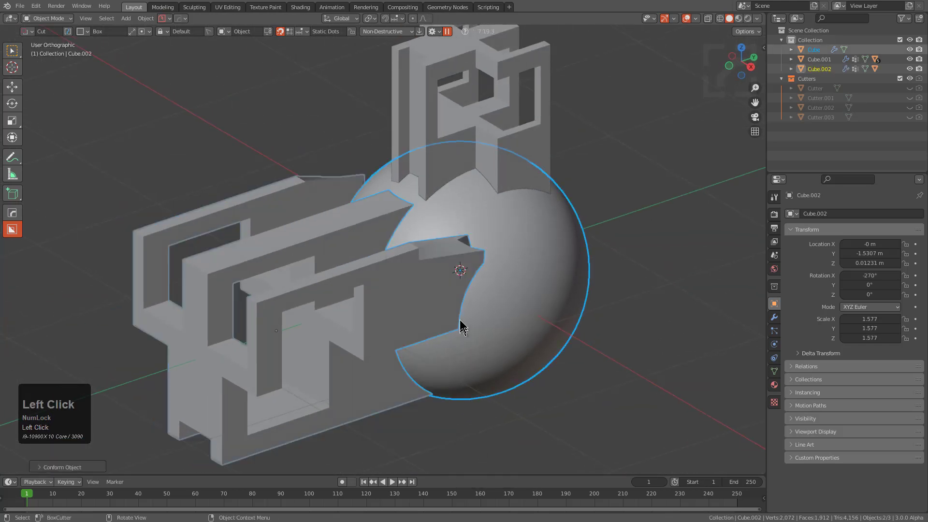
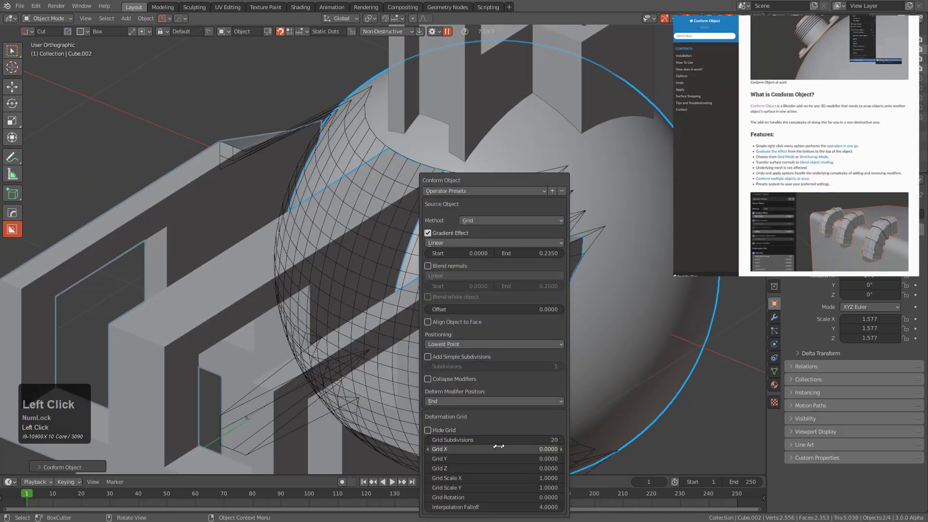
# Step: Scale the conformed side panel down to about 1.37 so it fits the sphere better
pyautogui.scroll(-3)
pyautogui.middleClick(402, 265)
pyautogui.press('ctrl+z')
pyautogui.middleClick(426, 284)
pyautogui.press('alt+a')
pyautogui.middleClick(452, 275)
pyautogui.doubleClick(521, 203)
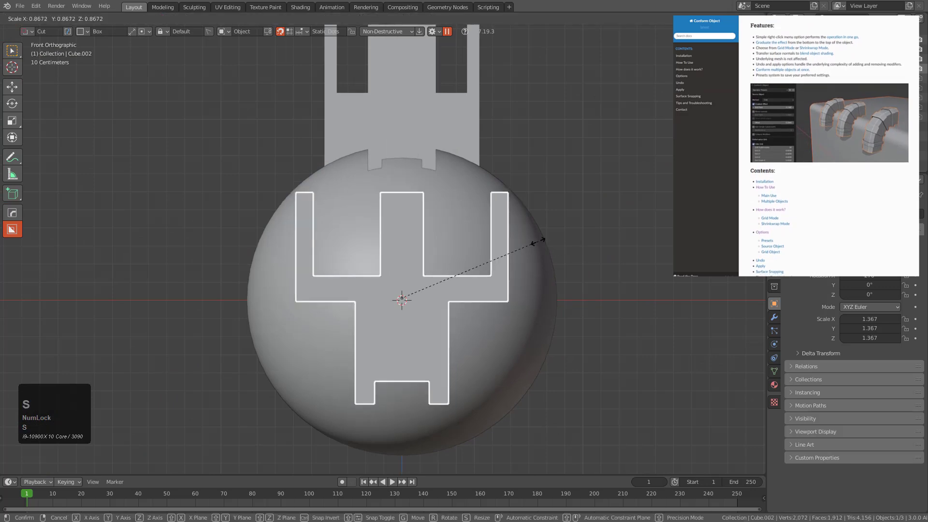
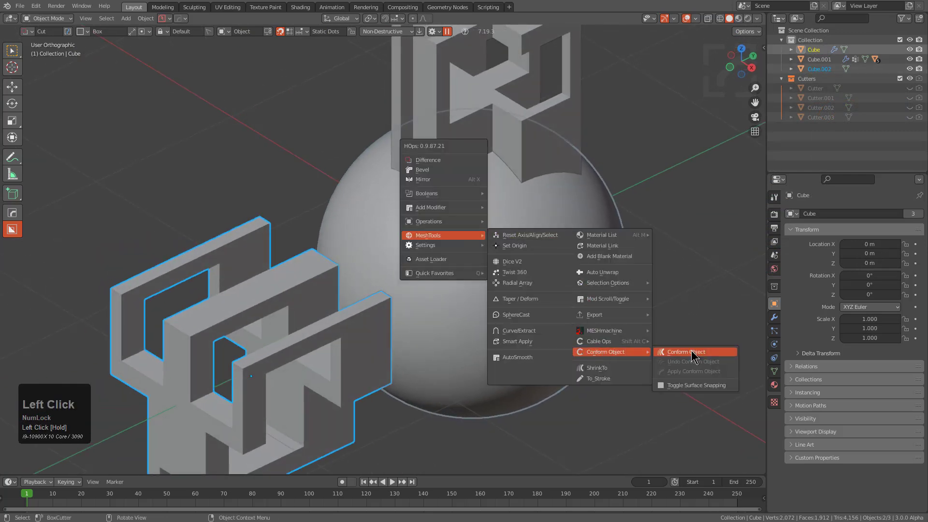
# Step: Deselect everything, then select the resized side panel together with the sphere
pyautogui.middleClick(513, 304)
pyautogui.scroll(-3)
pyautogui.press('alt+a')
pyautogui.moveTo(437, 274); pyautogui.dragTo(439, 221)
pyautogui.press('F9')
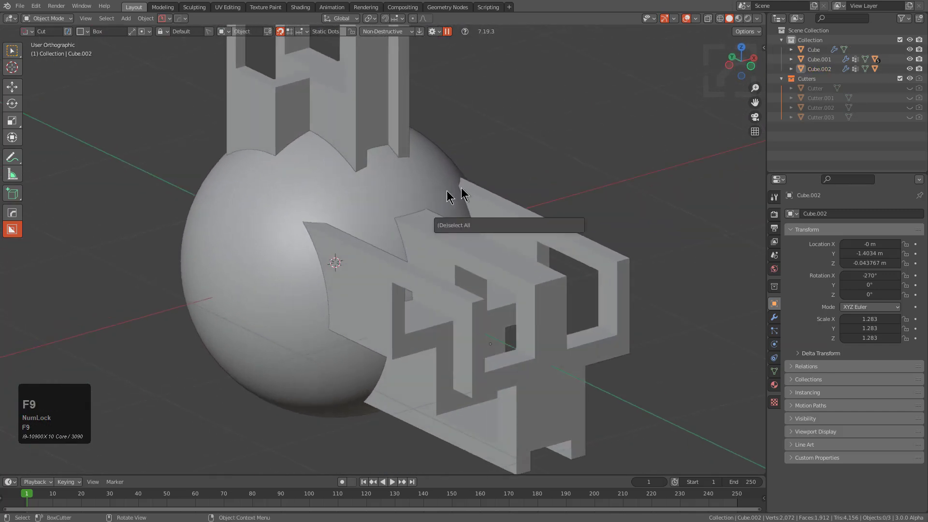
pyautogui.click(456, 251)
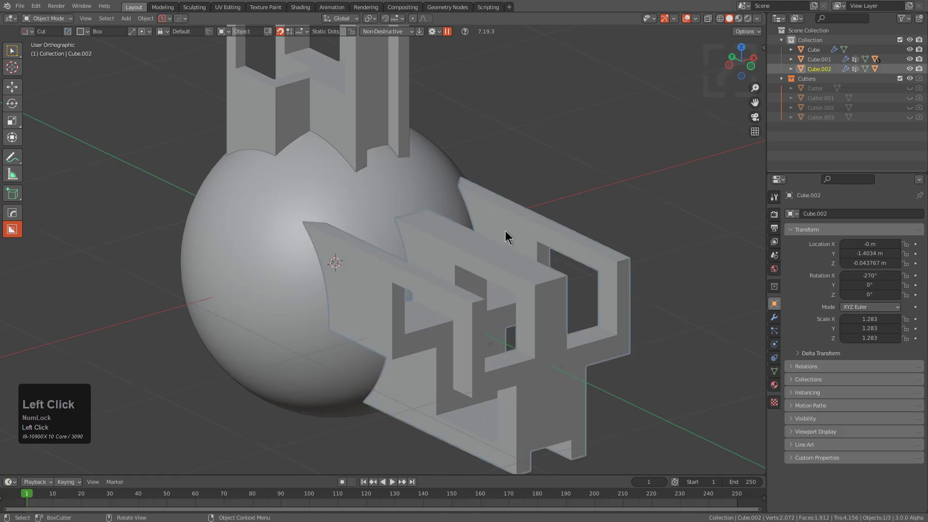
pyautogui.press('ctrl+z')
pyautogui.press('alt+a')
pyautogui.click(506, 265)
# Step: Run Conform Object on the side panel via the Q menu and show the deformation grid cage
pyautogui.click(433, 196)
pyautogui.moveTo(512, 233); pyautogui.dragTo(434, 246)
pyautogui.press('q')
pyautogui.click(649, 365)
pyautogui.press('F9')
pyautogui.click(40, 471)
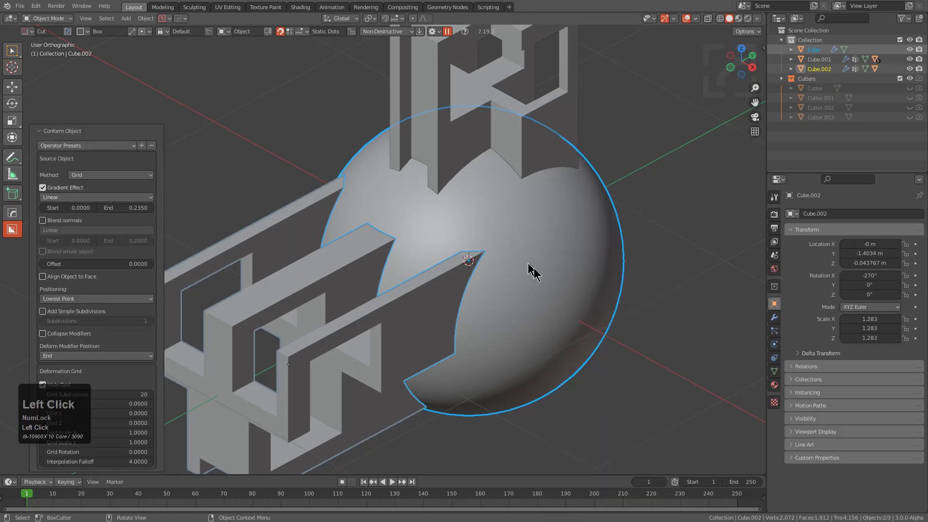
pyautogui.moveTo(514, 270); pyautogui.dragTo(103, 177)
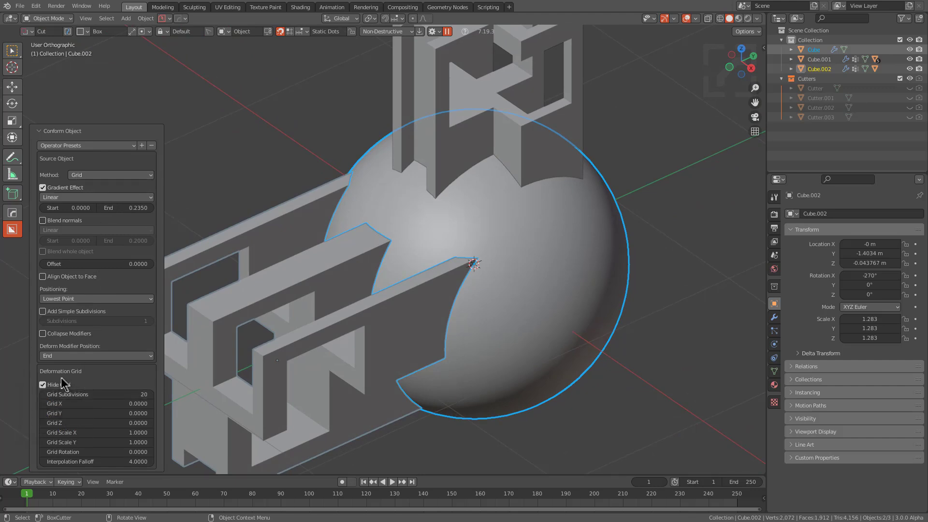
pyautogui.click(43, 386)
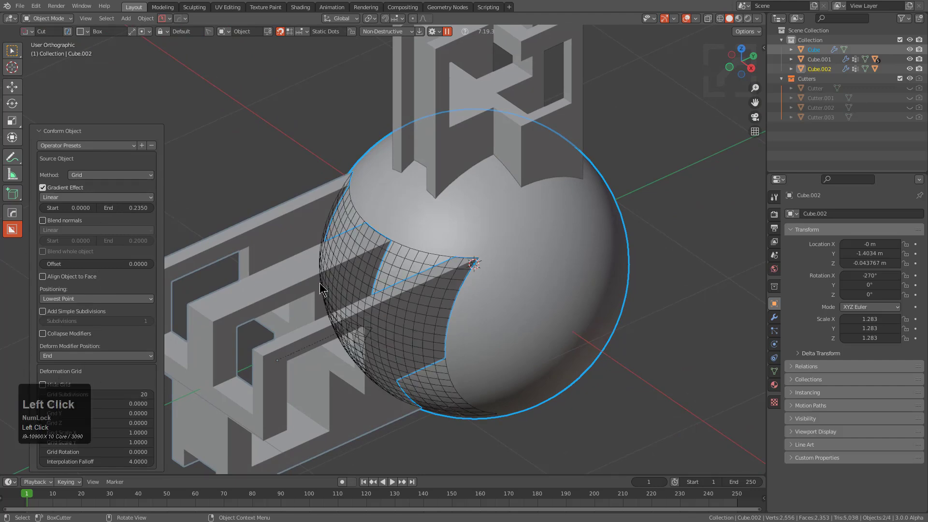
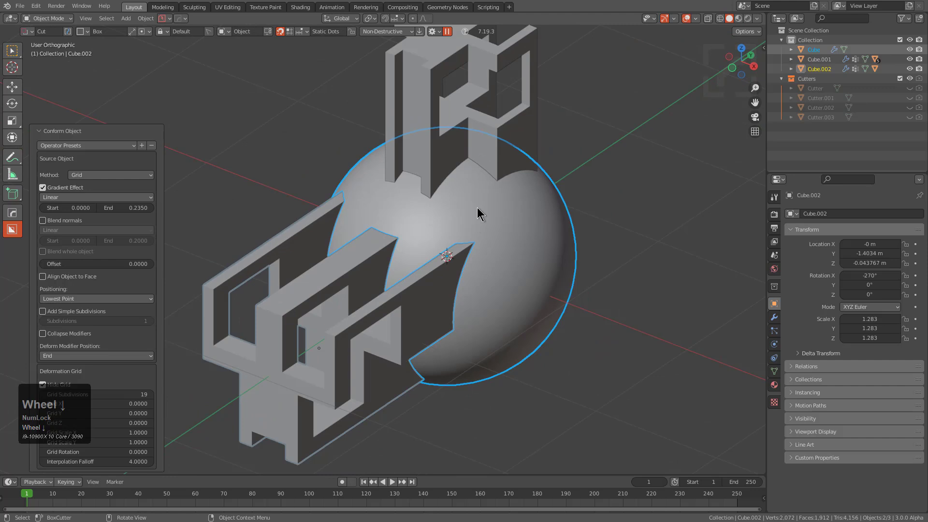
pyautogui.press('shift+Num_Lock')
pyautogui.scroll(-3)
pyautogui.moveTo(456, 245); pyautogui.dragTo(460, 268)
pyautogui.press('alt+a')
pyautogui.middleClick(464, 232)
pyautogui.middleClick(455, 273)
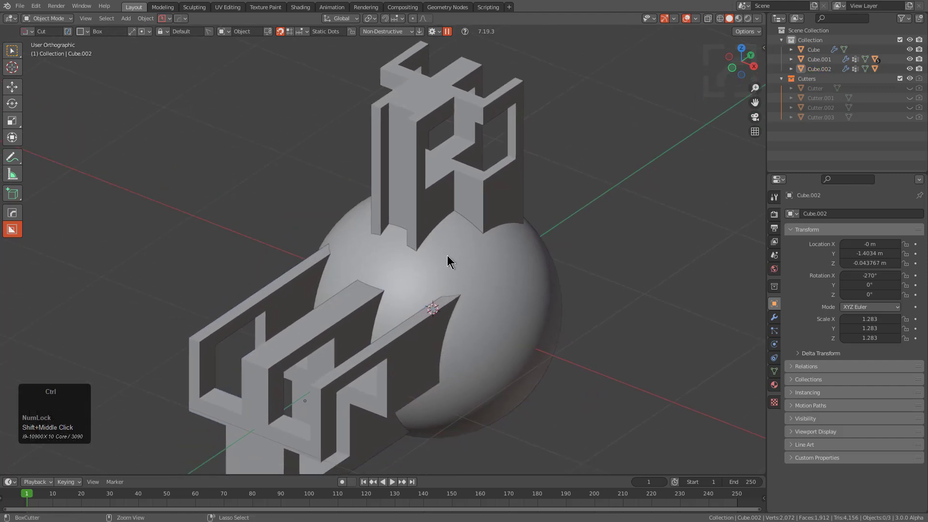
pyautogui.press('ctrl+k')
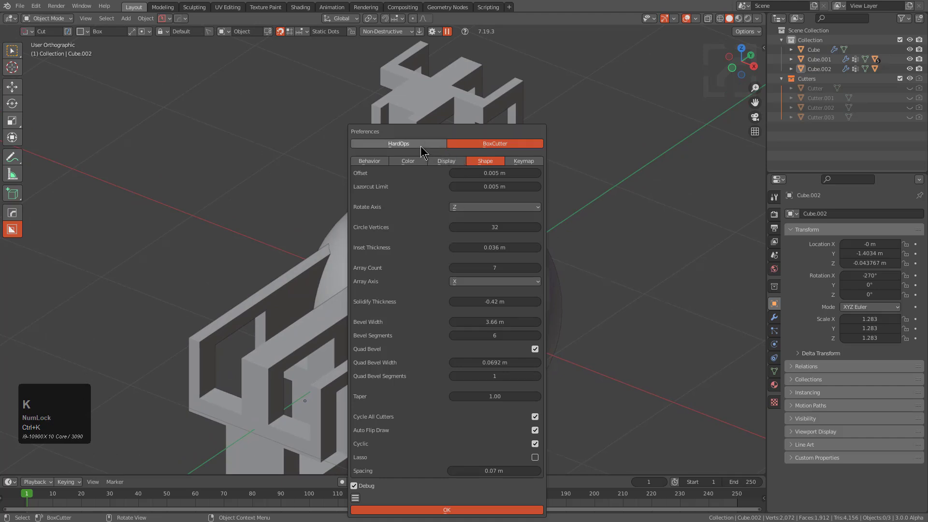
pyautogui.moveTo(422, 148); pyautogui.dragTo(406, 250)
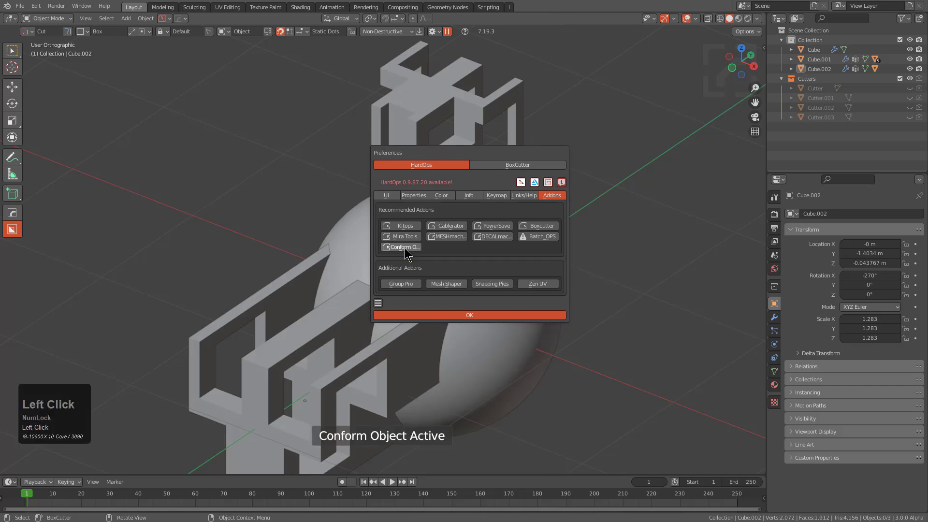
pyautogui.click(405, 250)
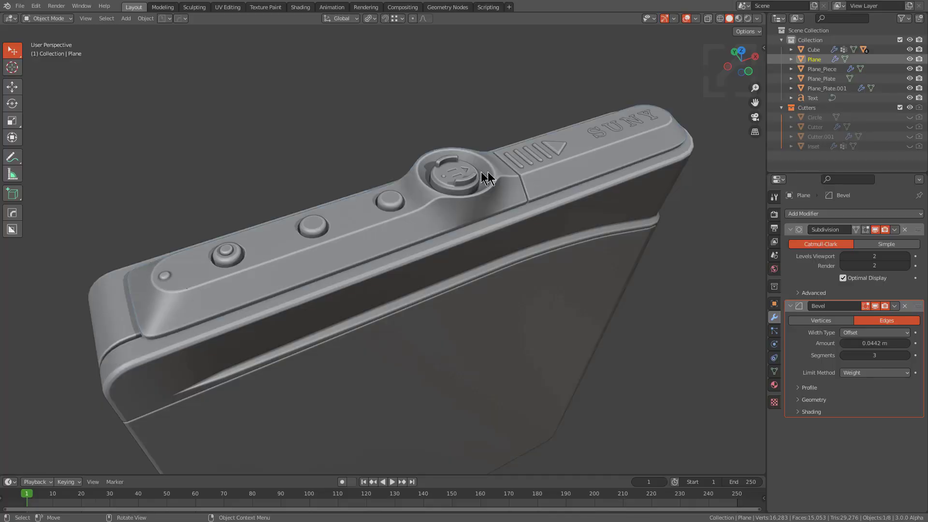
# Step: Bring up the HOps Helper for the Plane and expand its Dimensions section
pyautogui.press('ctrl+Num_Lock')
pyautogui.scroll(3)
pyautogui.press('ctrl+`')
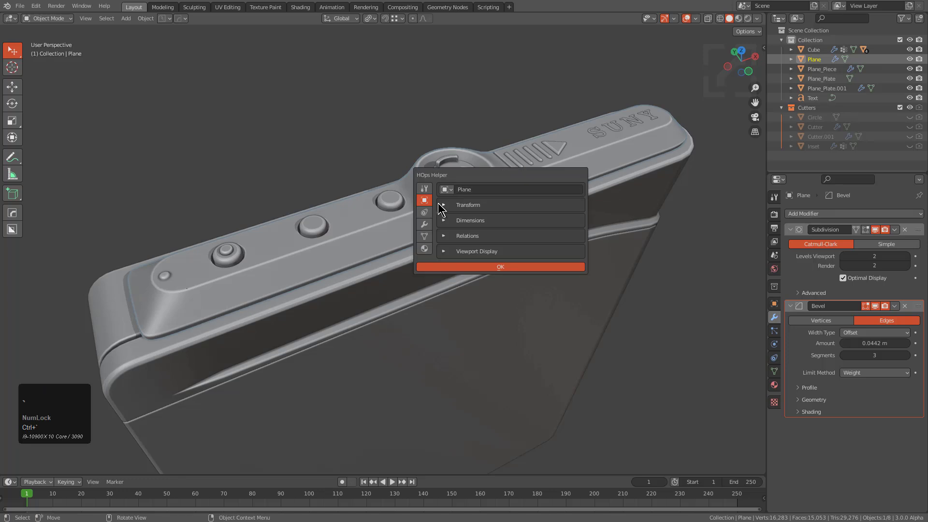
pyautogui.click(424, 189)
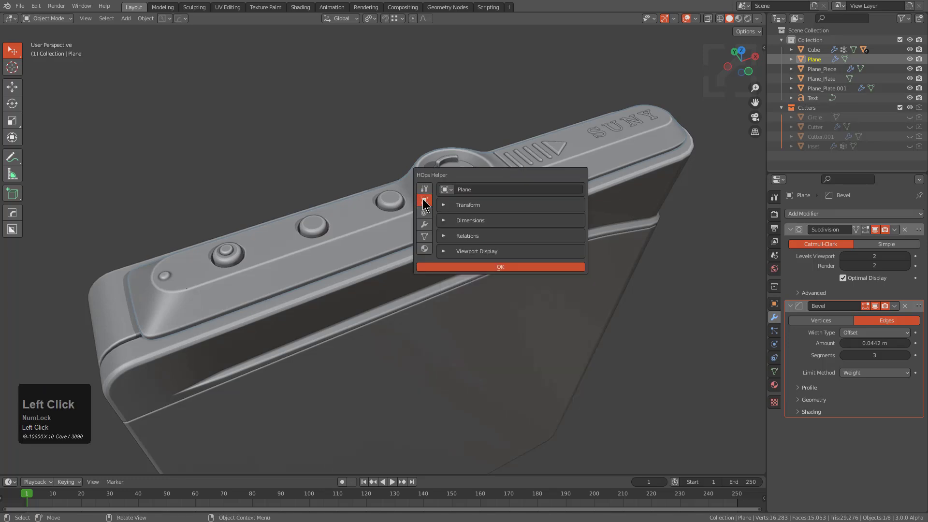